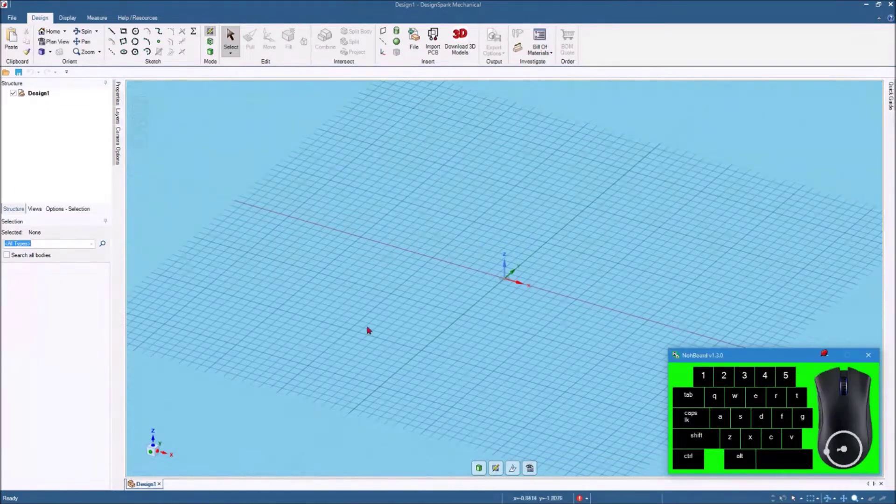
Step: Switch to plan view so the sketch grid faces the screen head-on
left_click(368, 326)
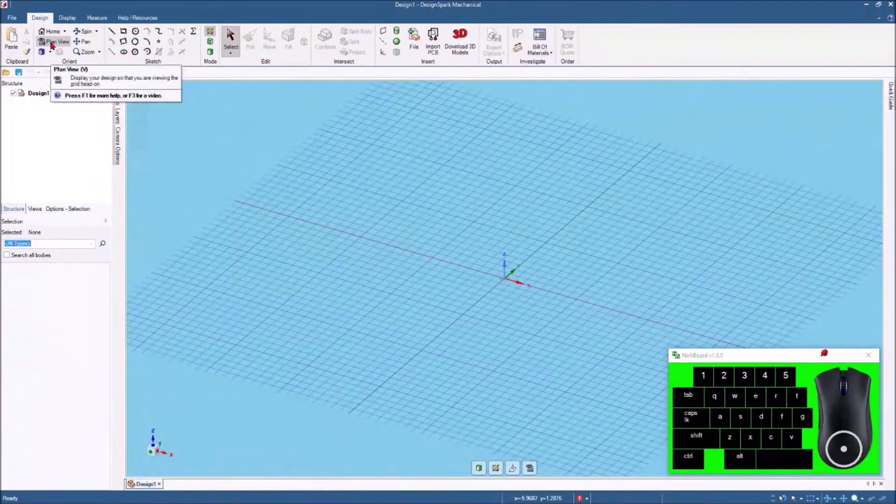
left_click(54, 44)
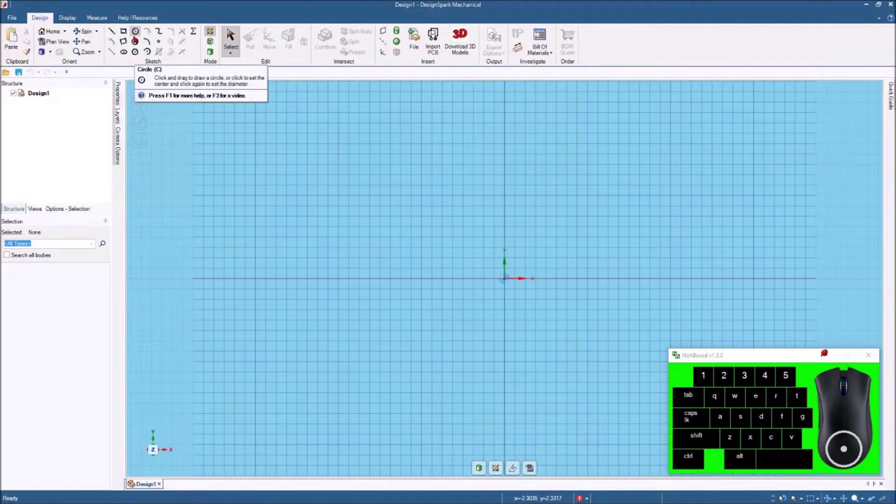
Step: Sketch two concentric circles at the origin, 1.000 in and 0.50 in diameter
left_click(137, 32)
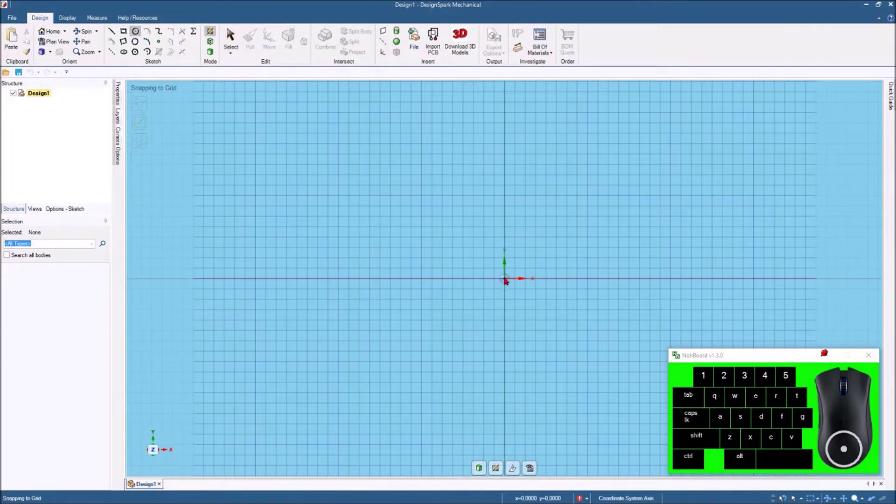
left_click_drag(510, 282, 517, 315)
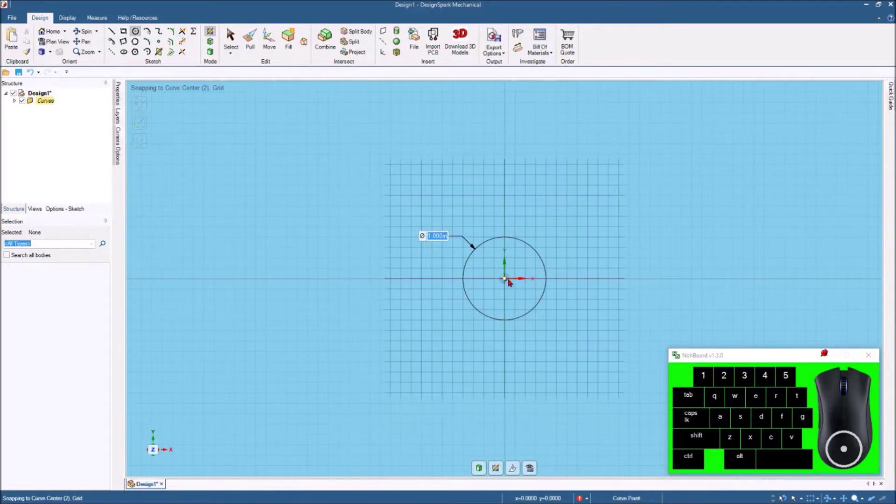
left_click_drag(509, 282, 518, 301)
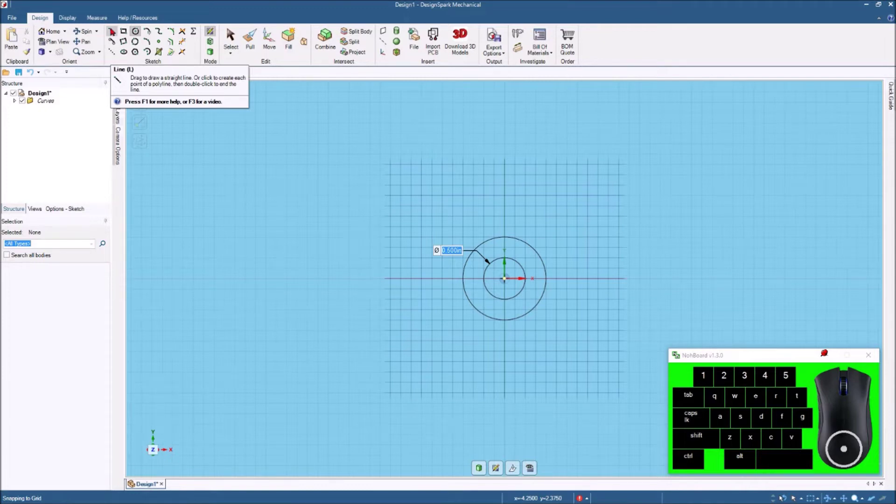
Step: Draw a closed 1.000 in rectangular tab extending right from the outer circle's bottom
left_click(114, 30)
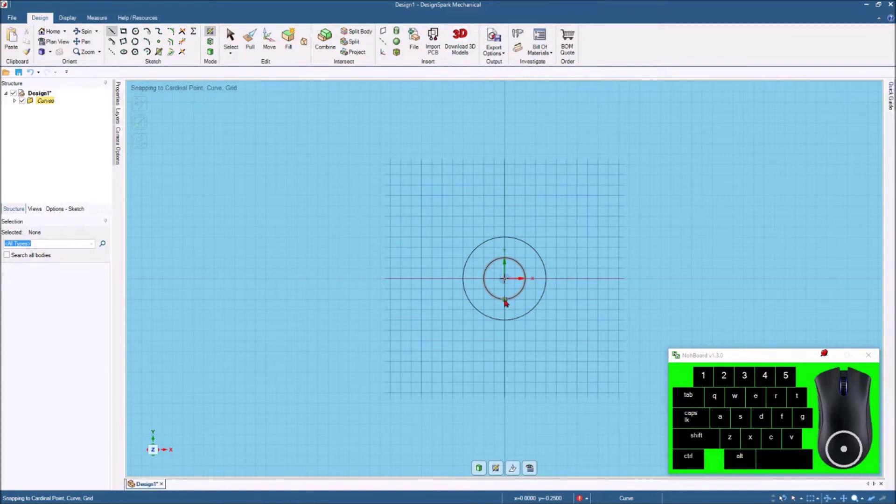
left_click_drag(508, 302, 604, 305)
key("space")
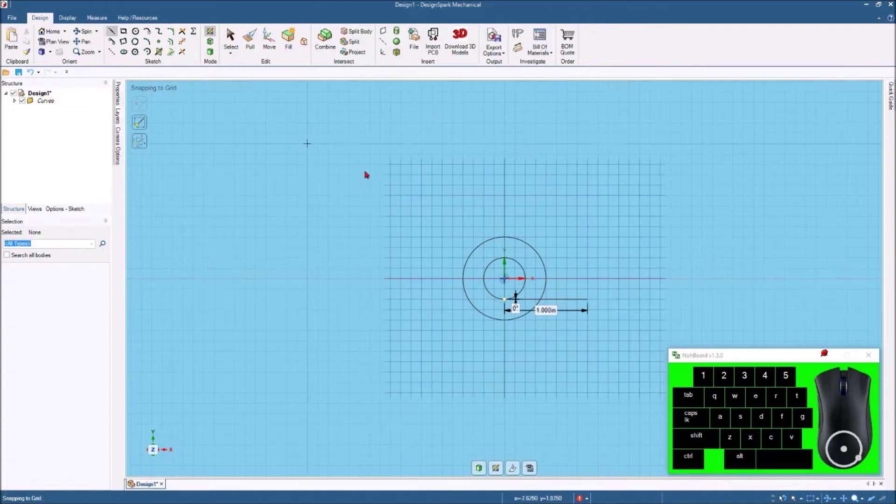
left_click_drag(591, 301, 592, 324)
left_click(592, 323)
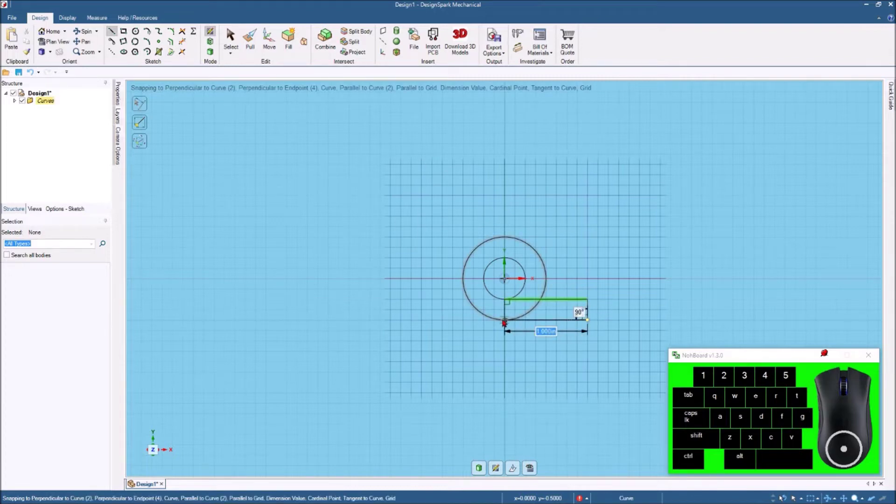
left_click(506, 321)
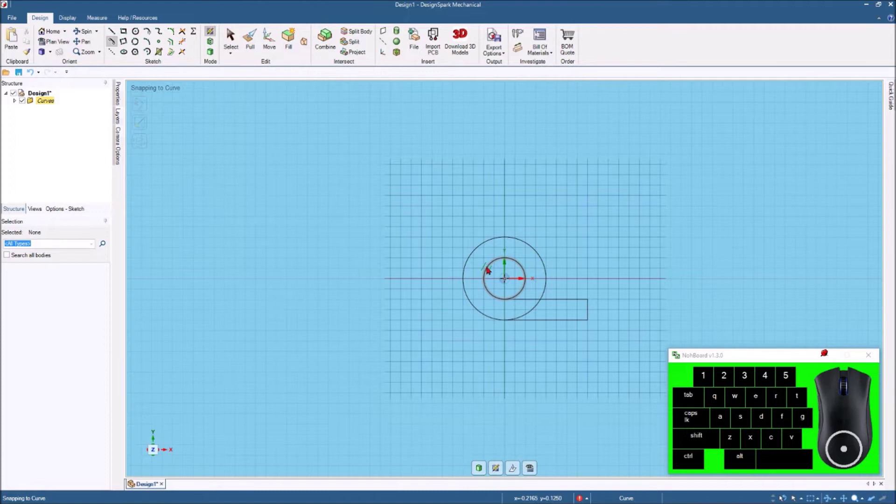
Step: Draw a long slanted line rising up-right from the inner circle, entering its length
left_click(490, 270)
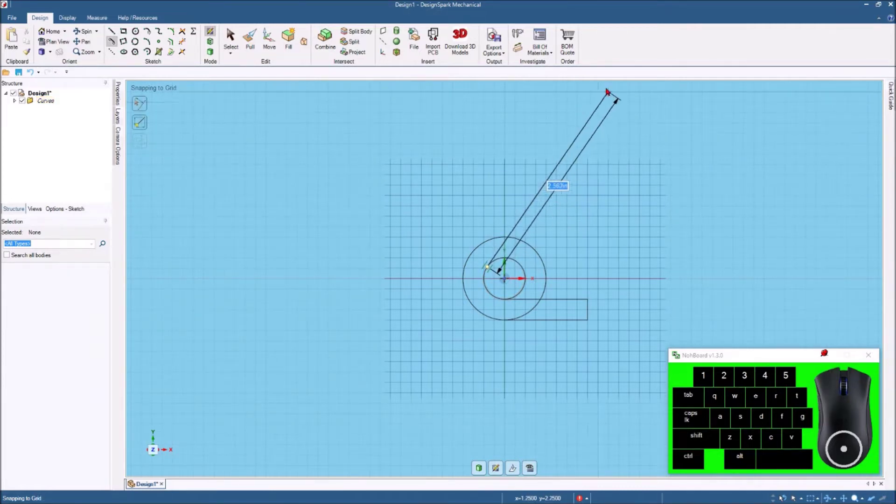
key("space")
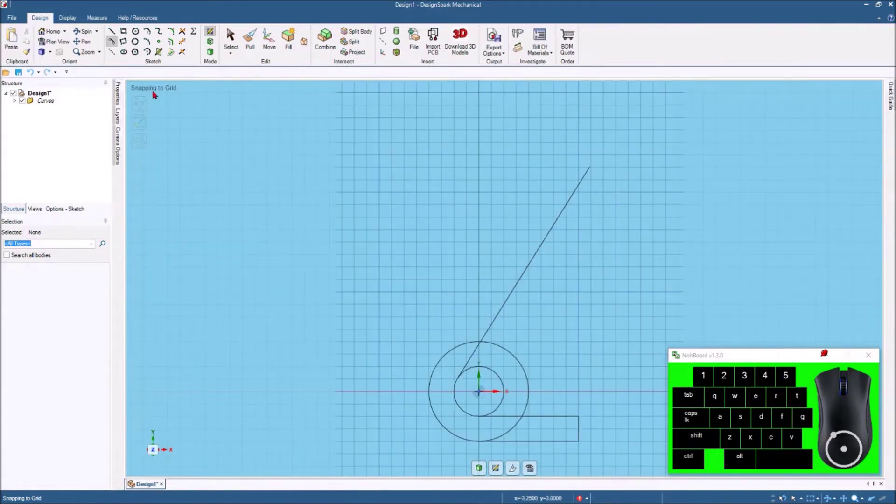
left_click(114, 31)
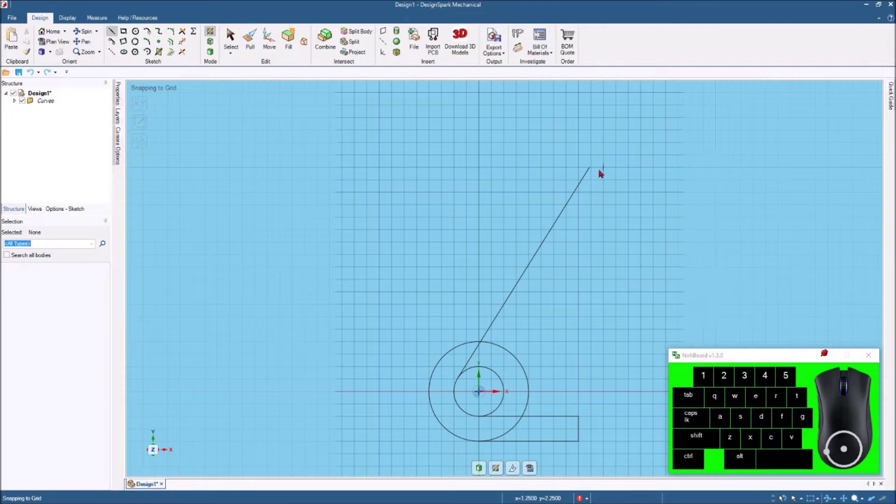
Step: Add a short perpendicular line of set length at the slanted line's top end
left_click(594, 169)
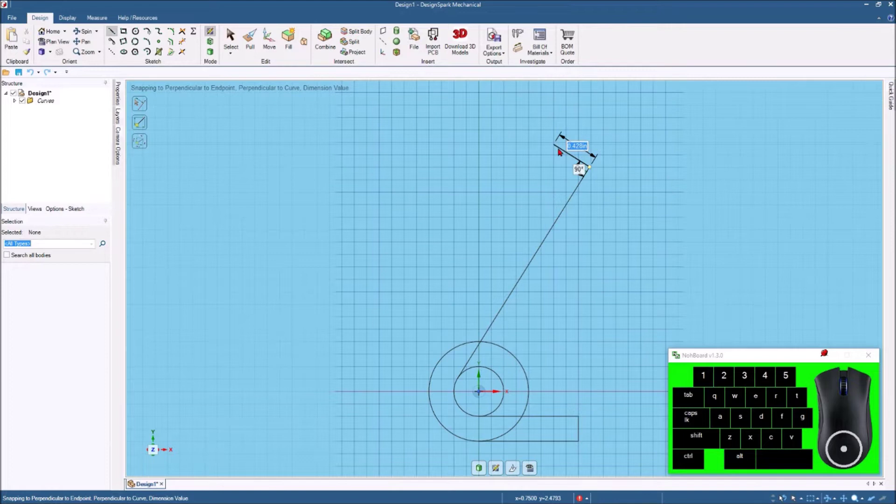
key("space")
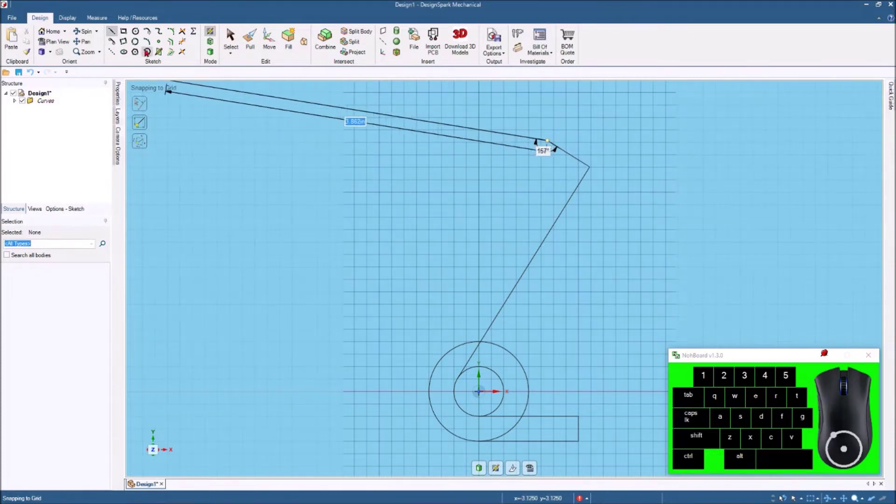
left_click(139, 35)
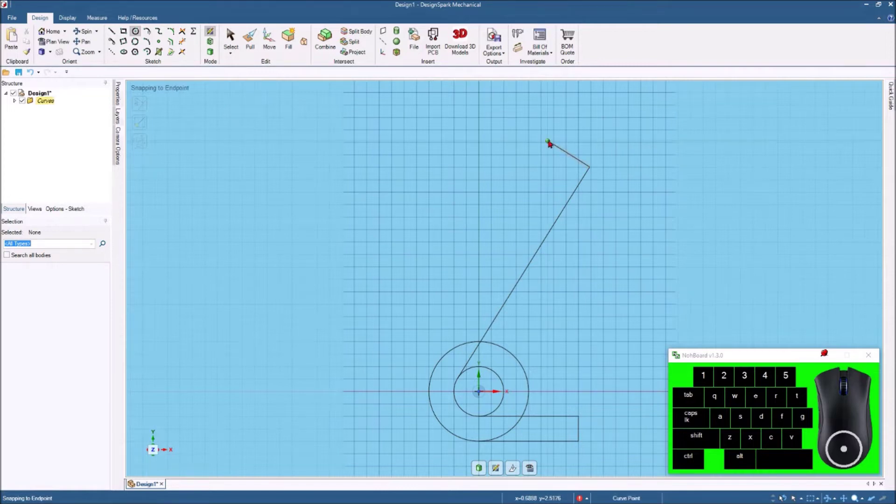
Step: Draw a 1.000 in circle and a smaller concentric circle at the short line's end
left_click(552, 142)
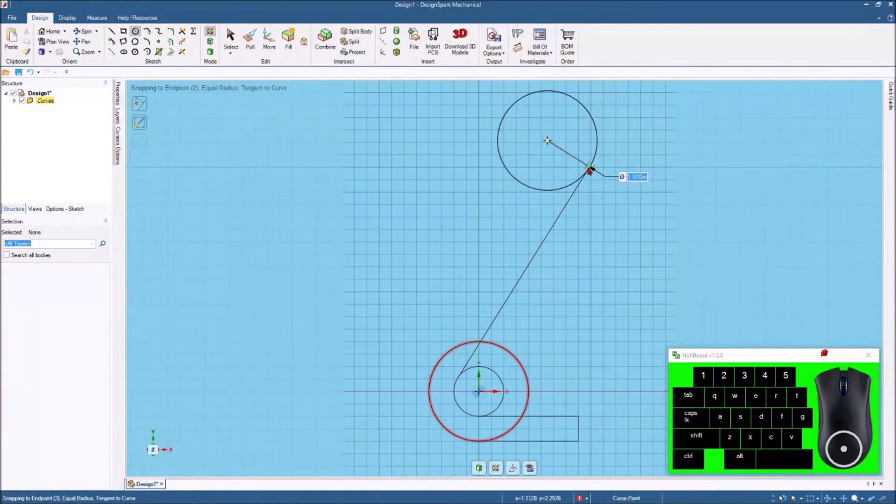
left_click(591, 170)
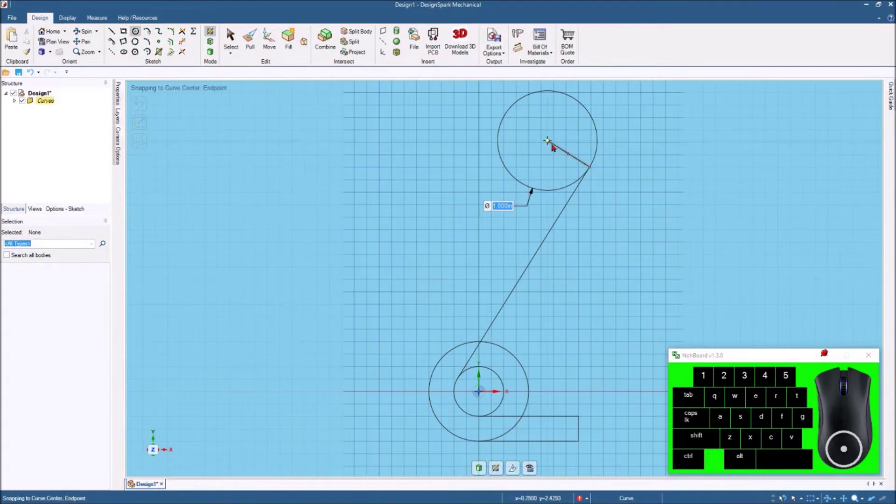
left_click_drag(551, 143, 551, 168)
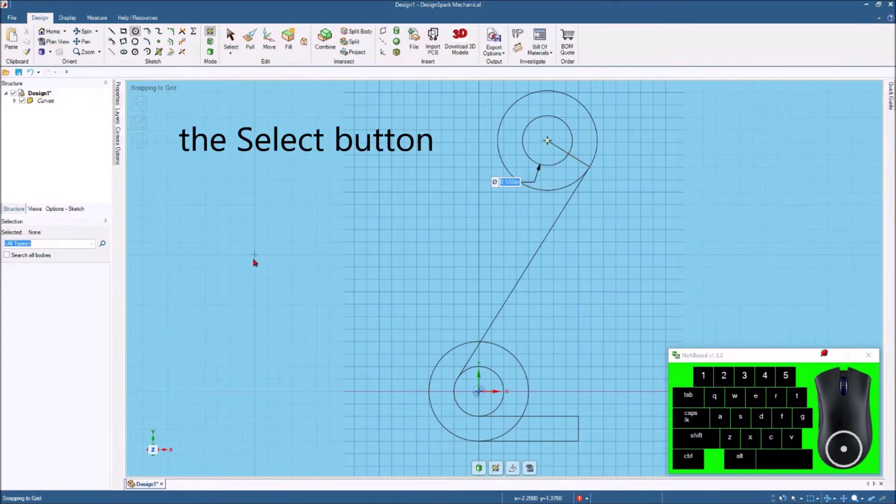
left_click(234, 31)
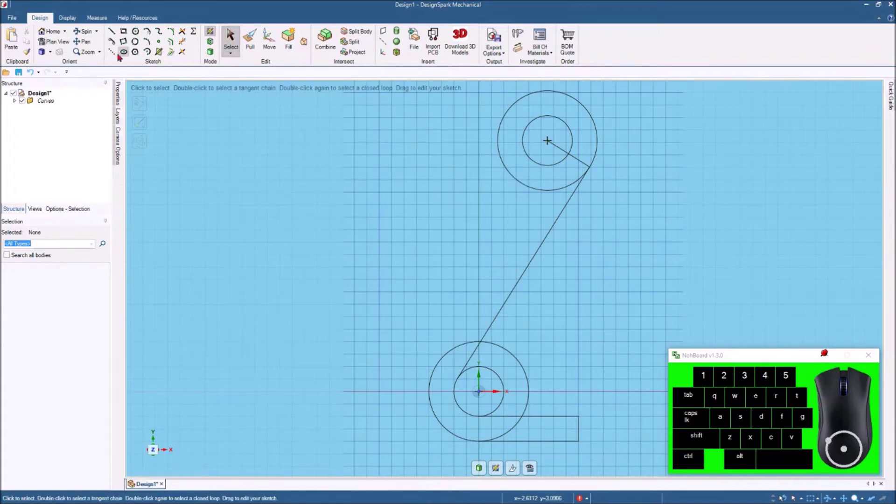
Step: Draw a second slanted line from the lower outer circle's left edge up to the upper circles
left_click(114, 43)
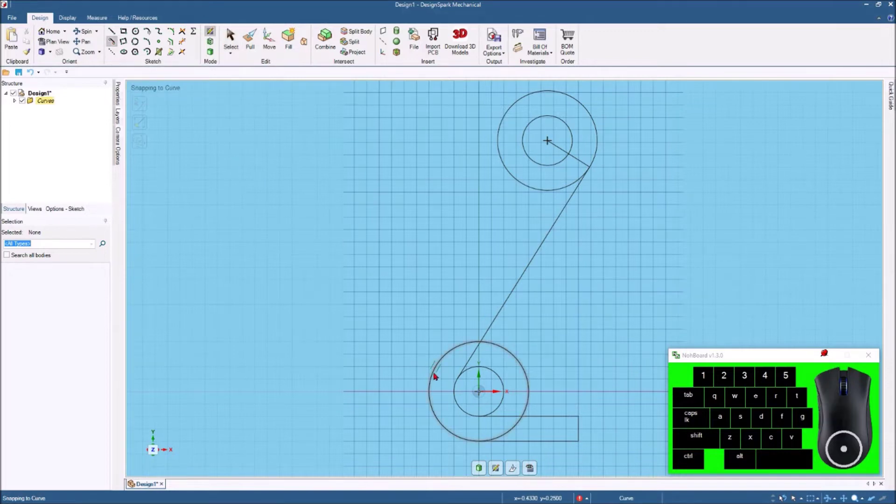
left_click(438, 369)
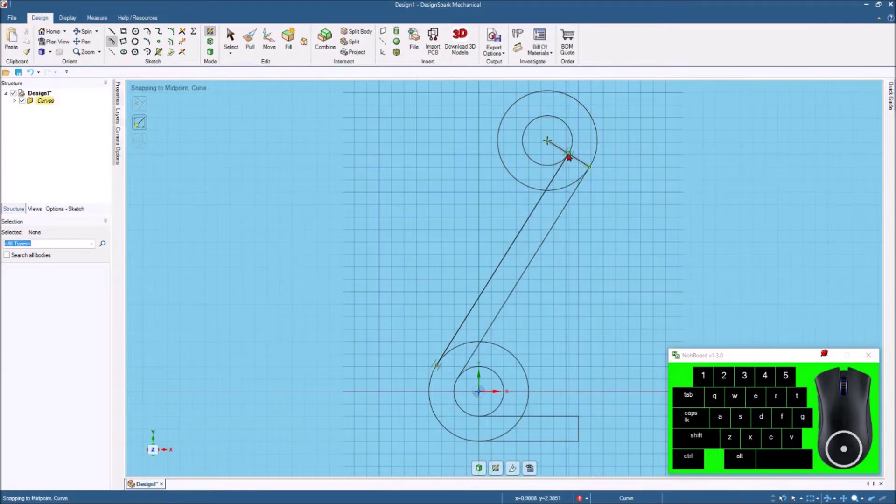
left_click(572, 156)
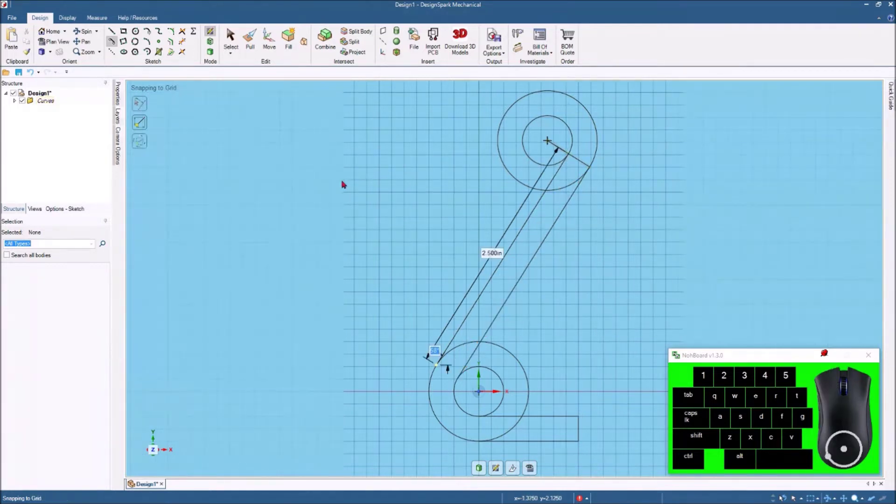
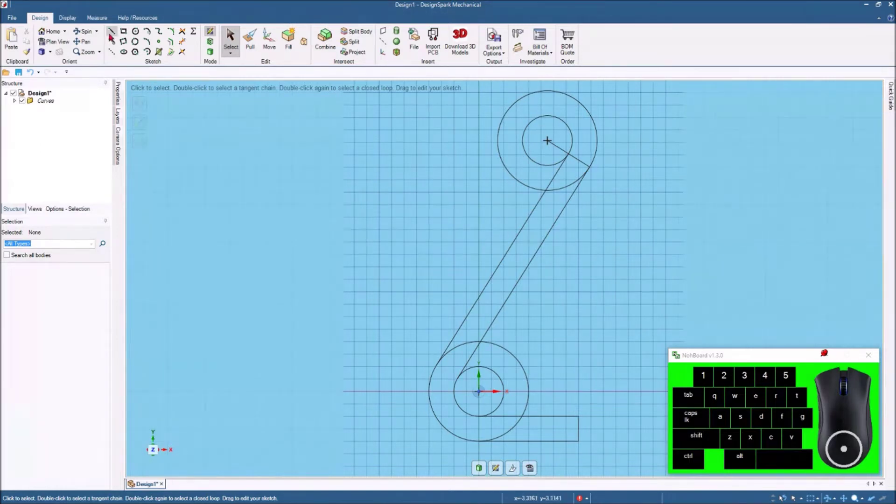
left_click(114, 35)
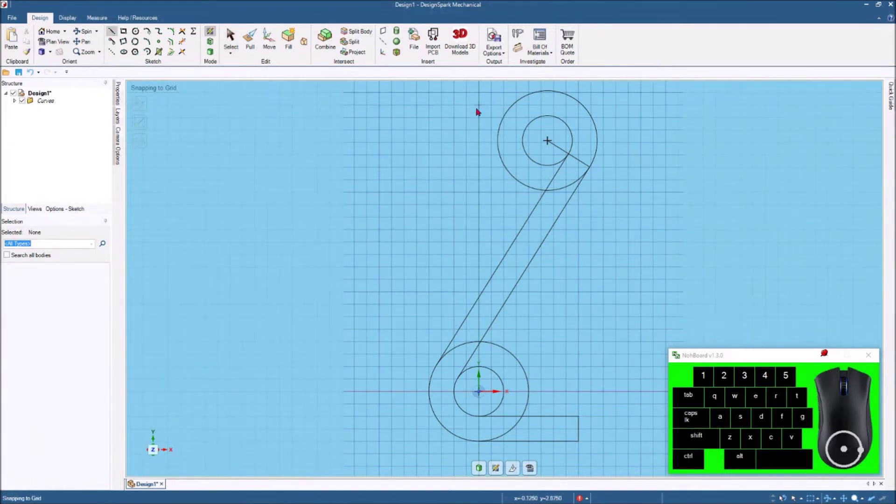
Step: Draw a long line of set length down-left from the upper inner circle
left_click(115, 45)
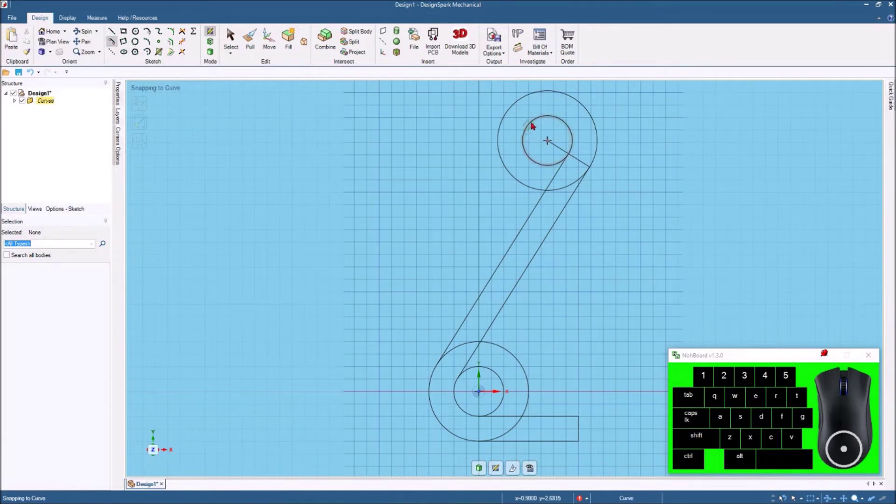
left_click(534, 125)
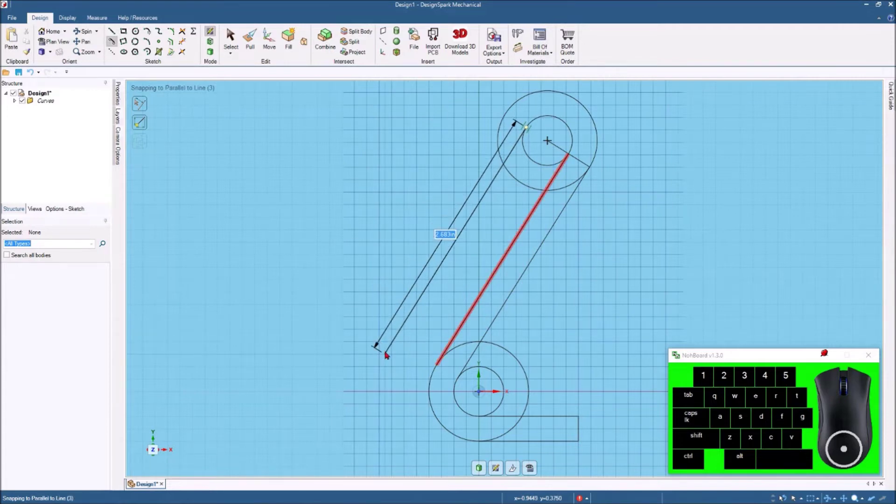
key("space")
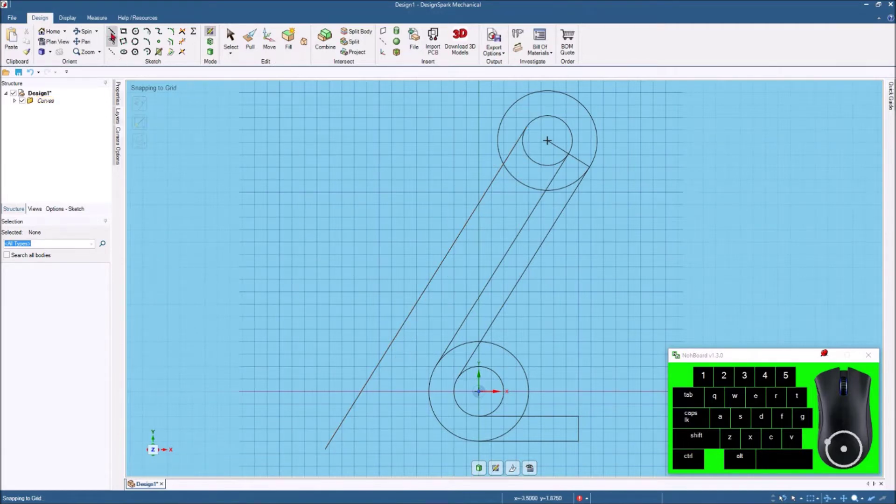
Step: Close the foot strip with short perpendicular segments of set length at the long line's lower end
left_click(115, 32)
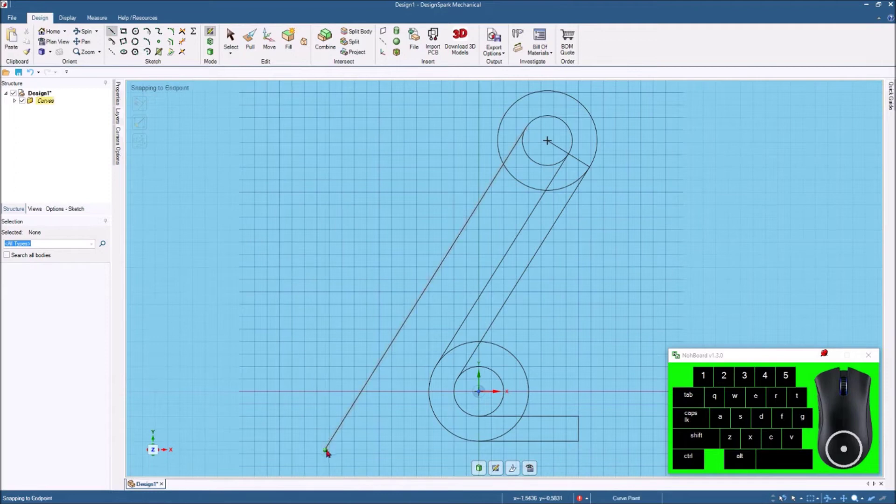
left_click(328, 452)
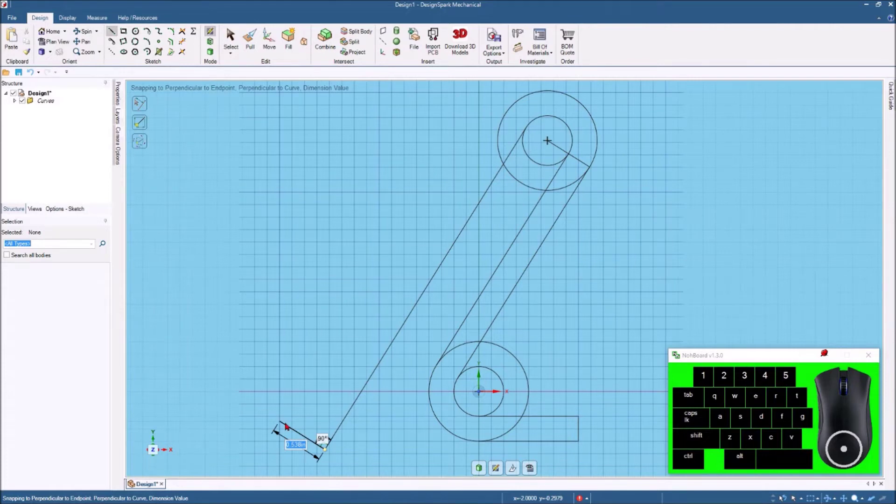
key("space")
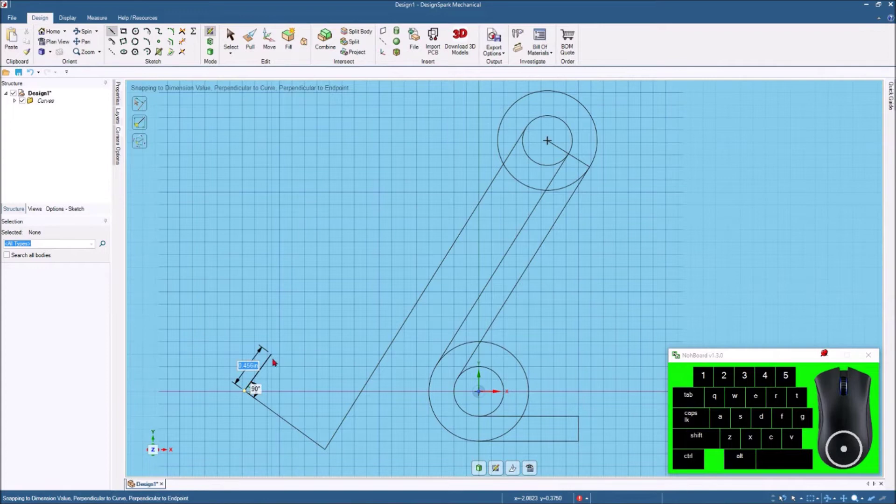
key("space")
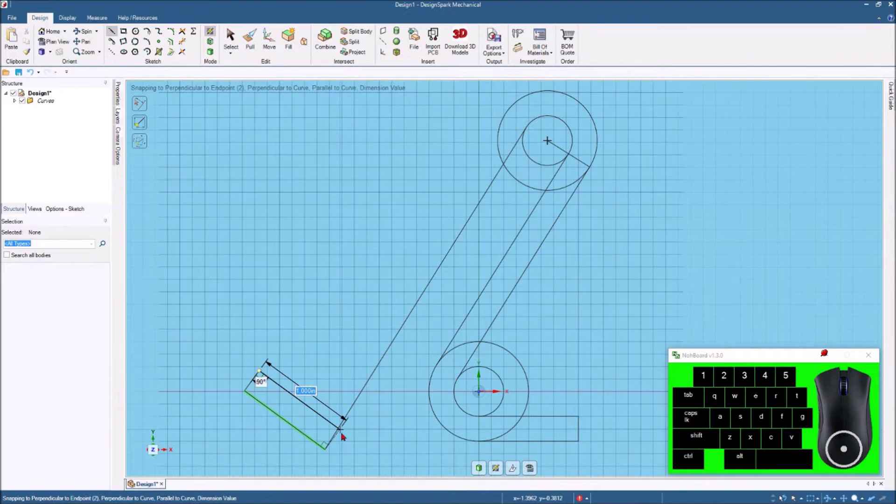
left_click(345, 436)
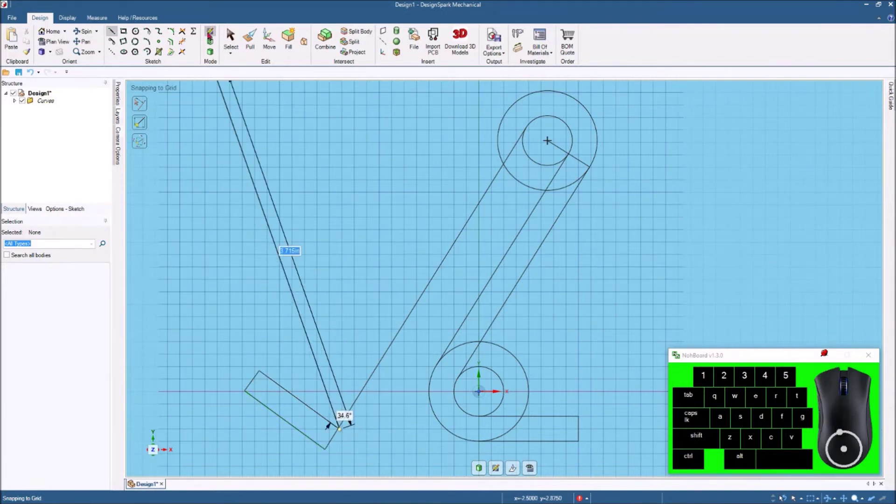
Step: Draw a line parallel to the long side from the top circle down to the foot
left_click(236, 33)
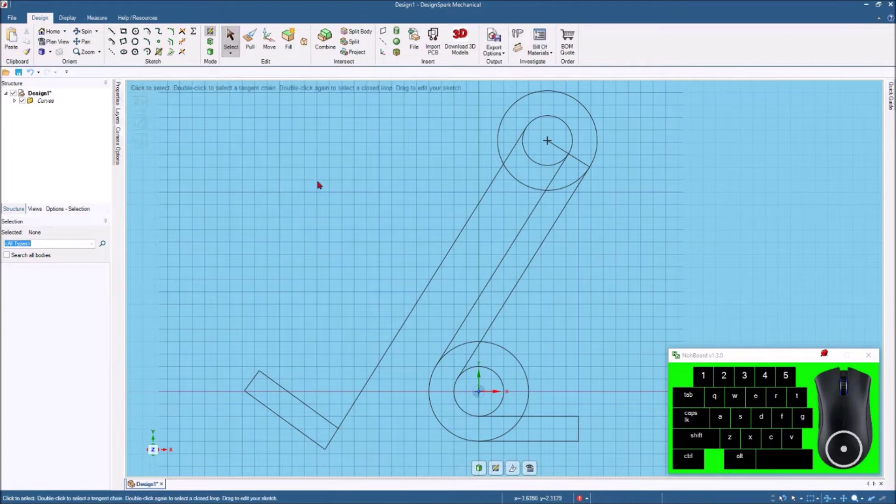
left_click(114, 43)
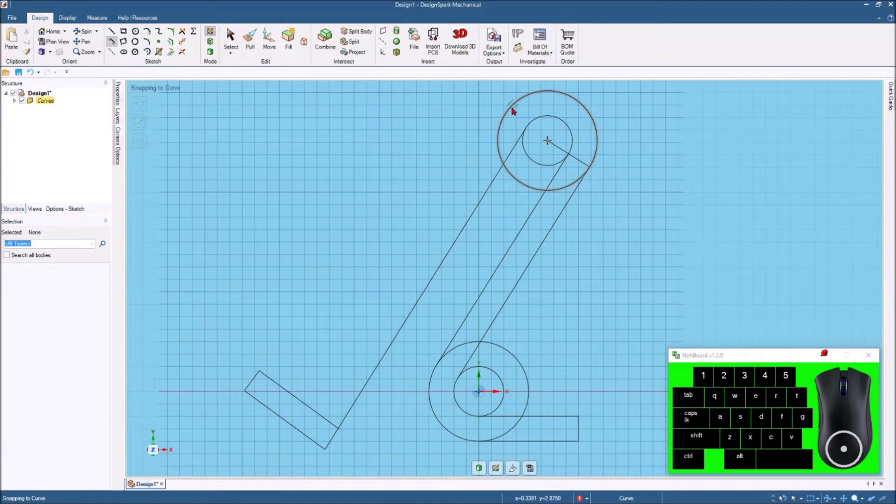
left_click(514, 110)
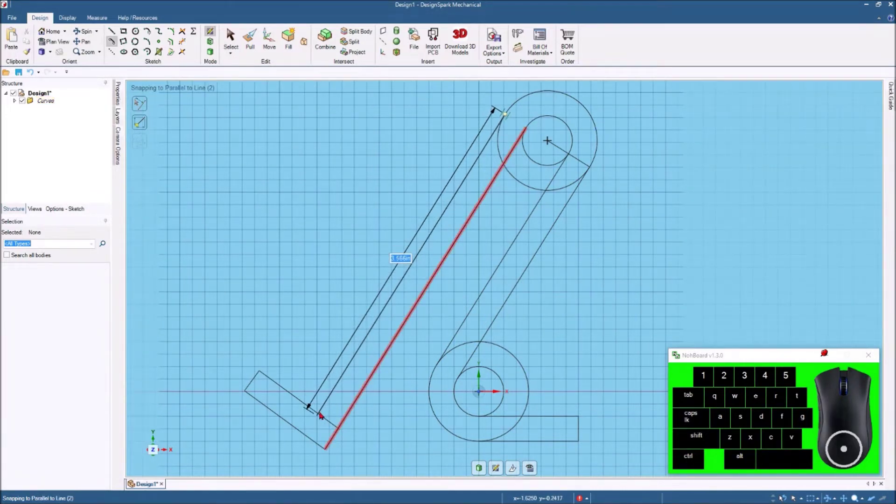
left_click(323, 415)
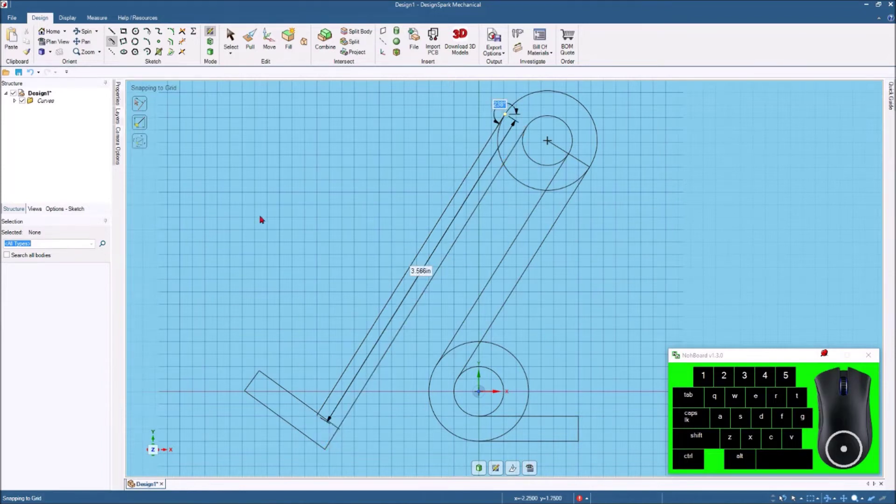
left_click(233, 35)
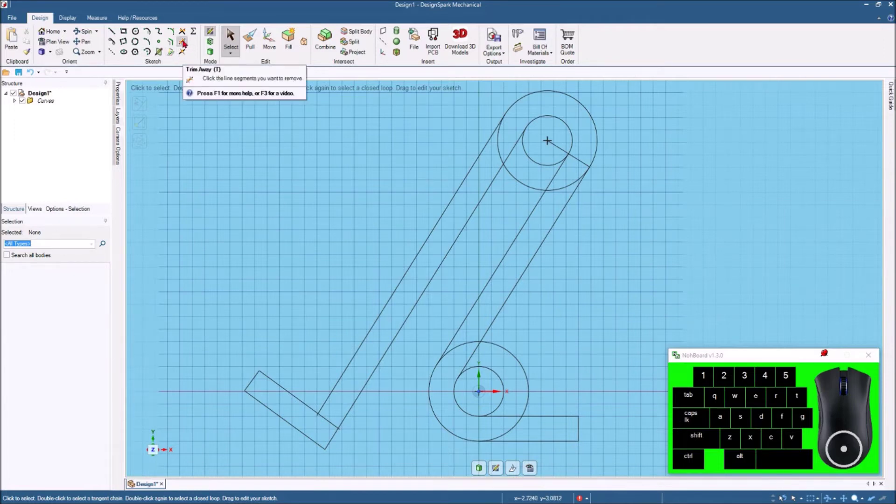
Step: Trim away the surplus arcs and line pieces around the top rounded end
left_click(186, 42)
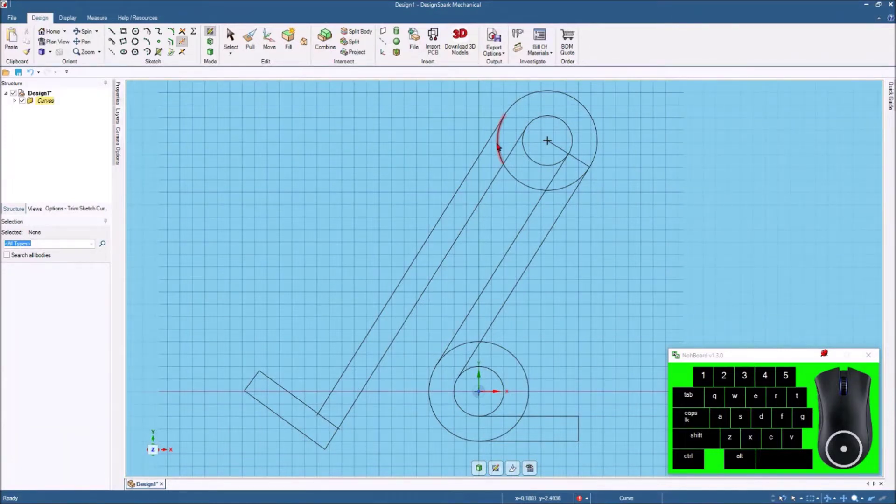
left_click(500, 145)
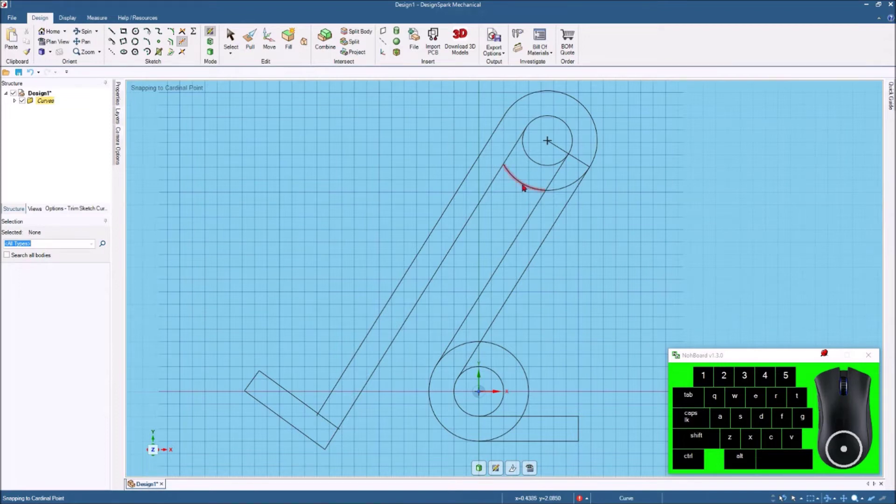
left_click(526, 187)
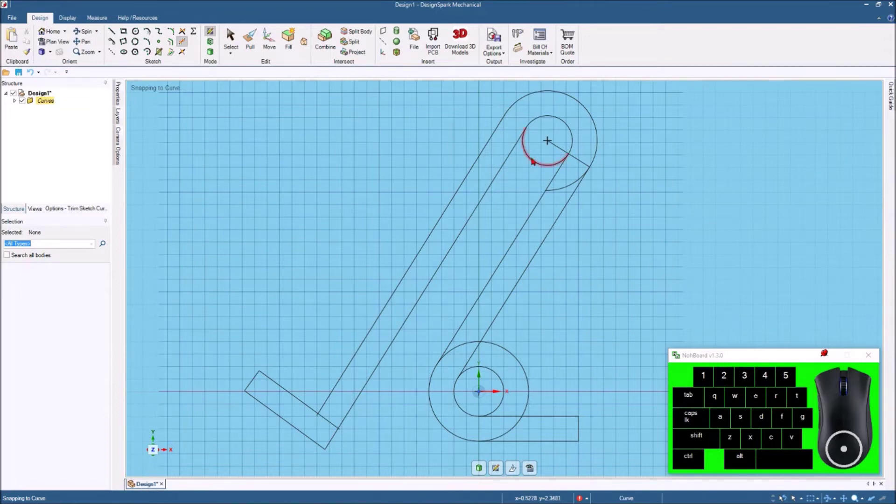
left_click(535, 160)
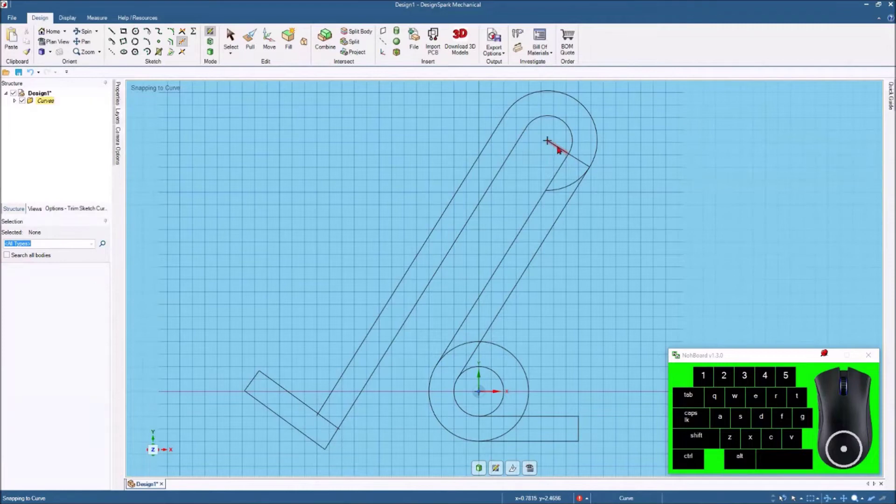
left_click(561, 149)
left_click(587, 166)
left_click(565, 189)
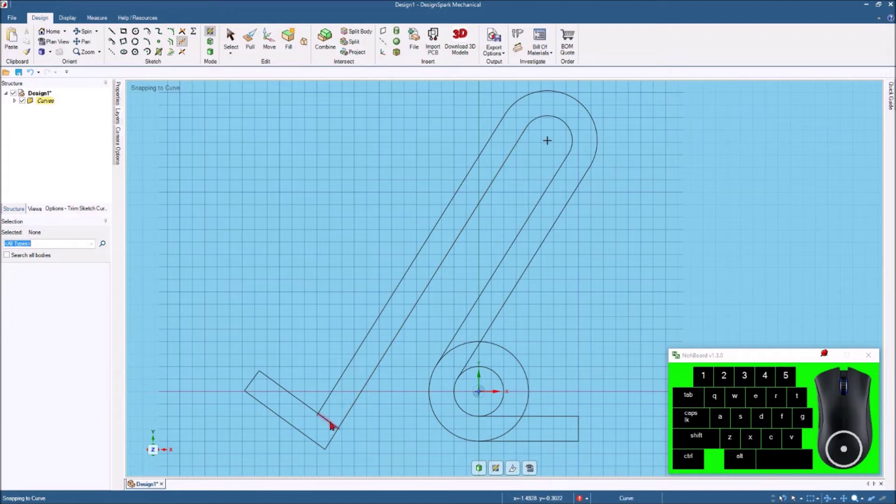
Step: Trim away the foot edge piece and the lower circles' leftover arcs across the base
left_click(334, 425)
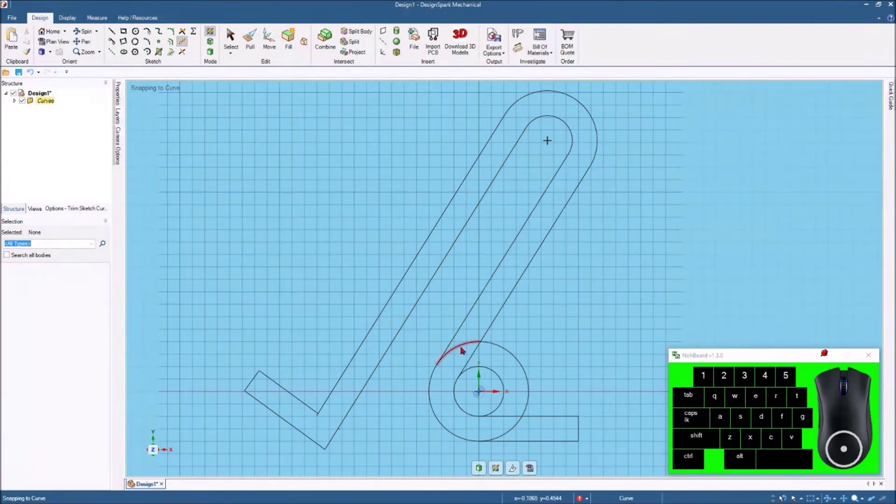
left_click(465, 349)
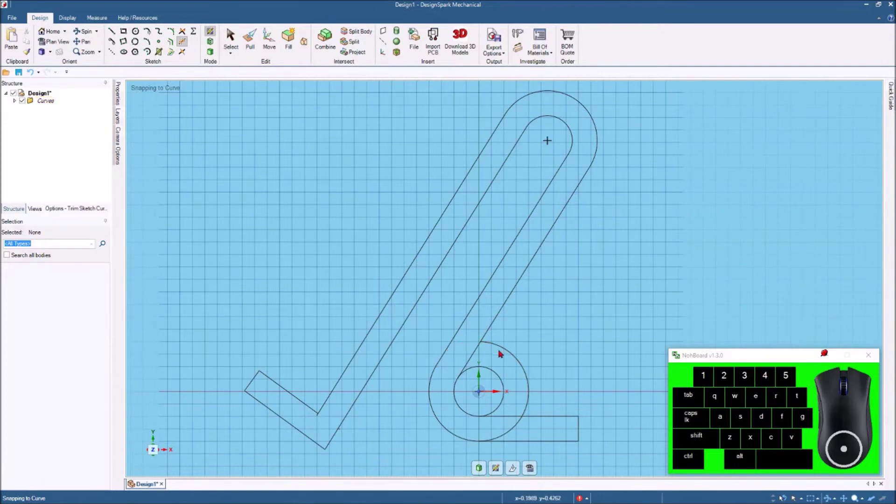
left_click(513, 353)
left_click(499, 378)
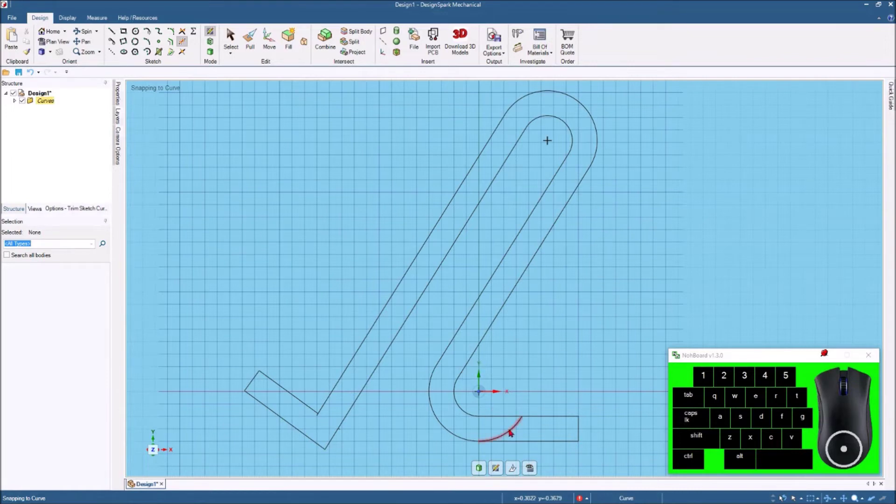
left_click(513, 431)
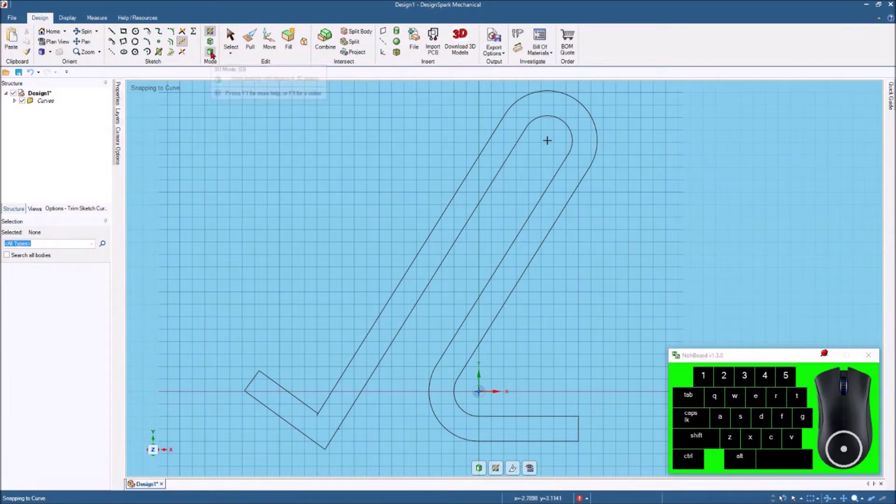
Step: Fill the closed outline into a surface and select the profile face in a 3D view
left_click(215, 53)
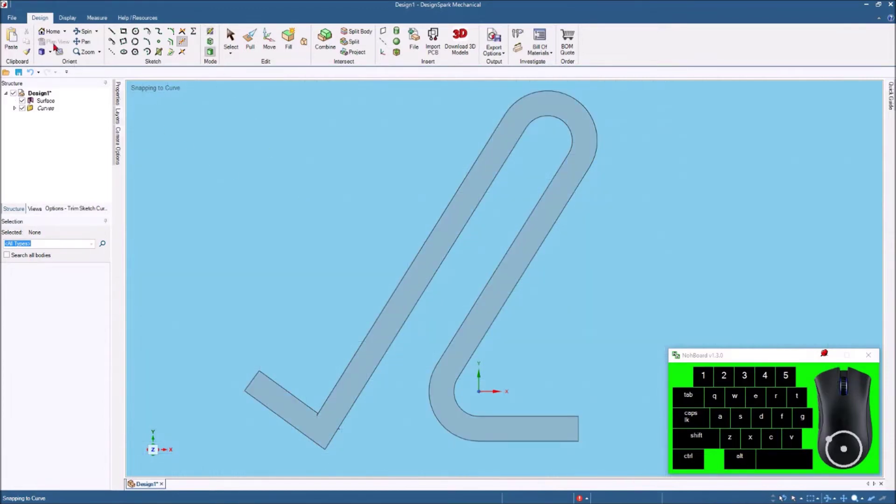
left_click(50, 33)
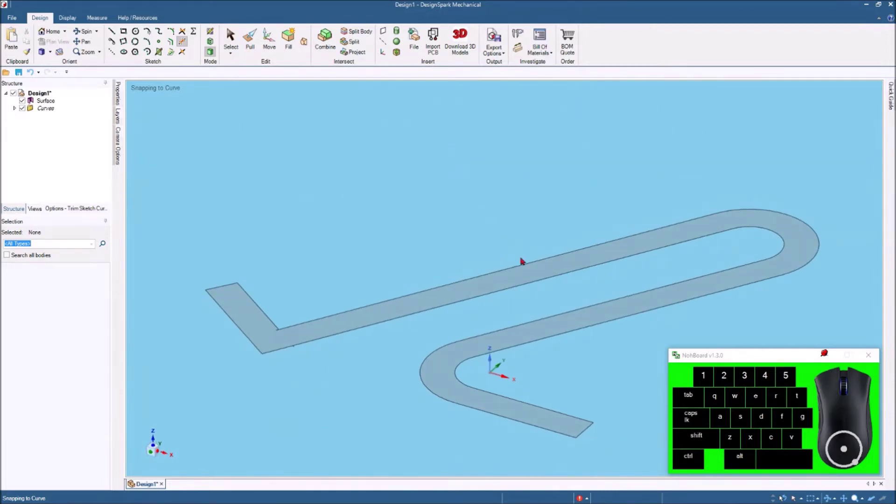
left_click(235, 33)
left_click(505, 282)
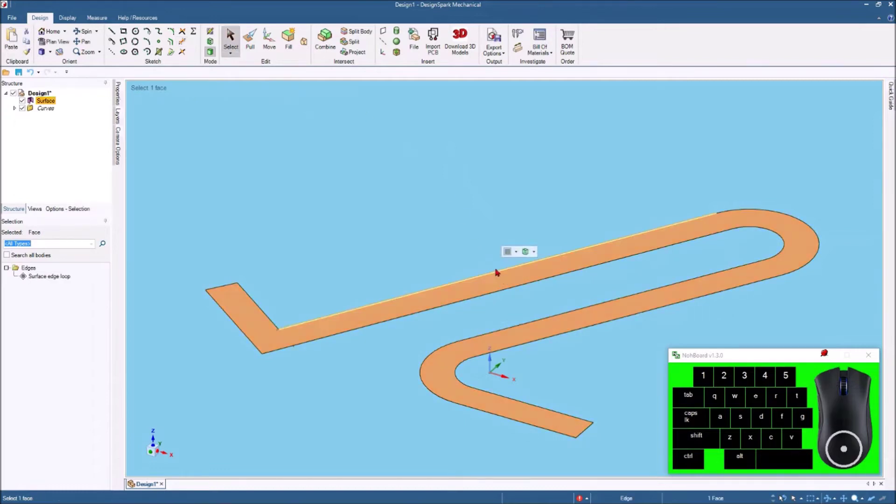
Step: Pull the profile face upward into a solid about 1 inch thick
left_click(254, 38)
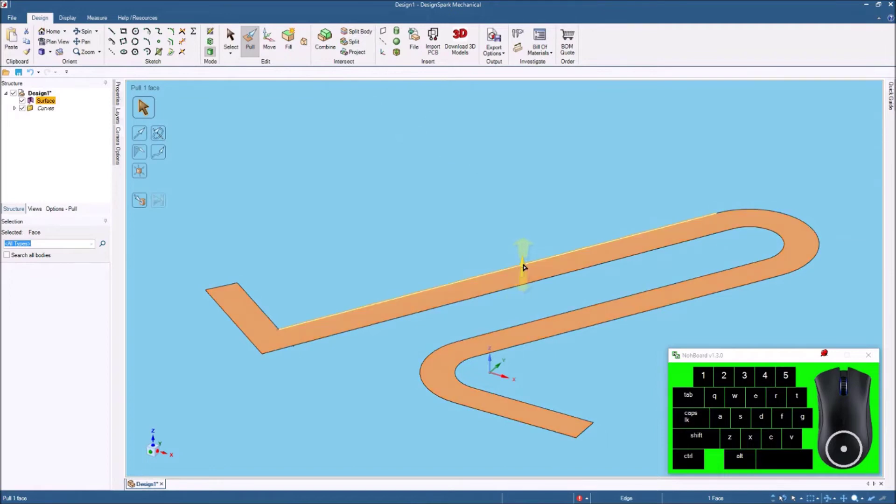
left_click_drag(526, 264, 515, 139)
key("space")
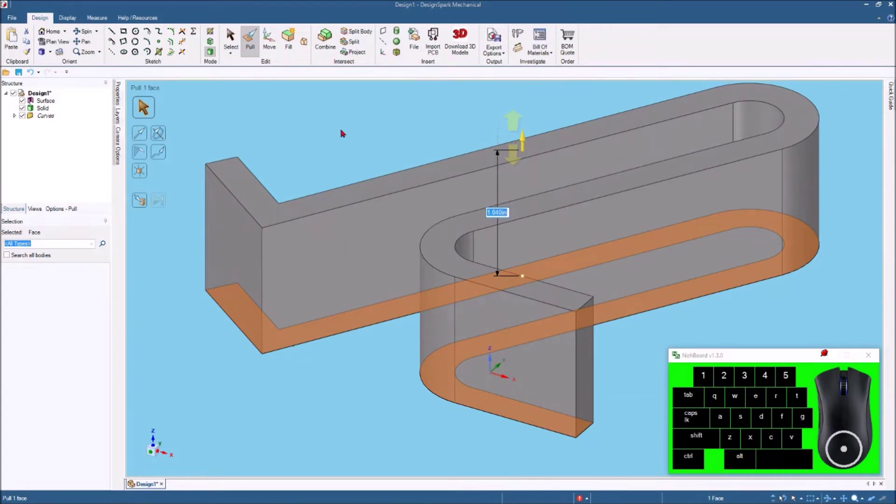
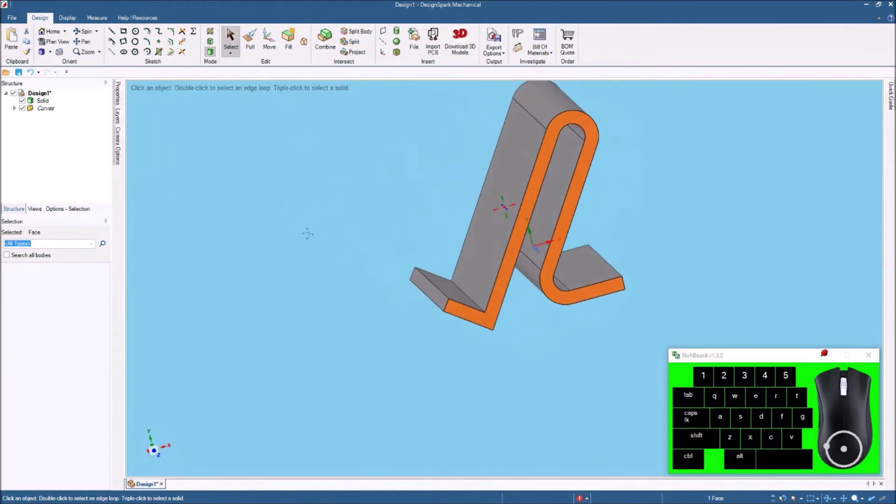
Step: Ctrl-select both short end edges of the foot and both end edges of the base
scroll("down", 3)
left_click(367, 147)
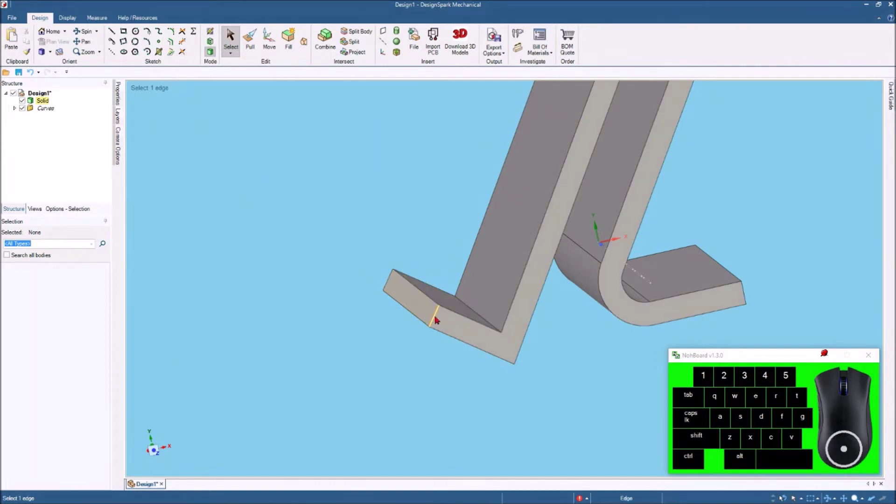
left_click(598, 225)
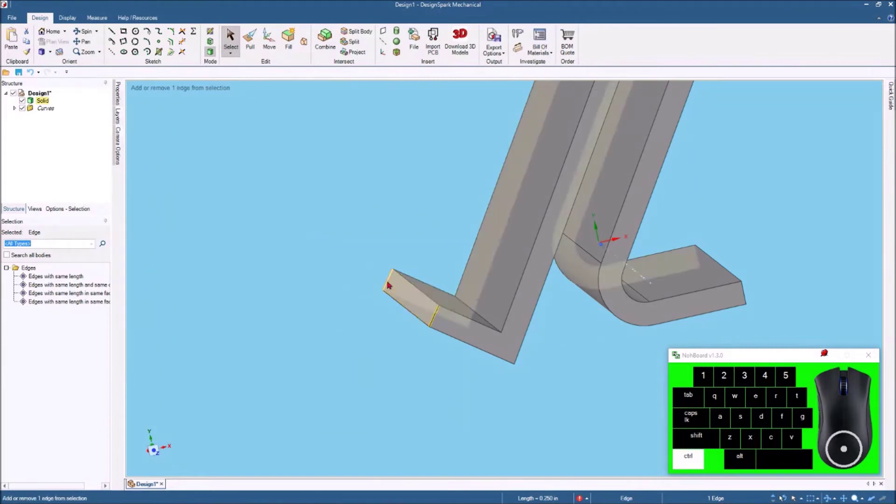
left_click(392, 284)
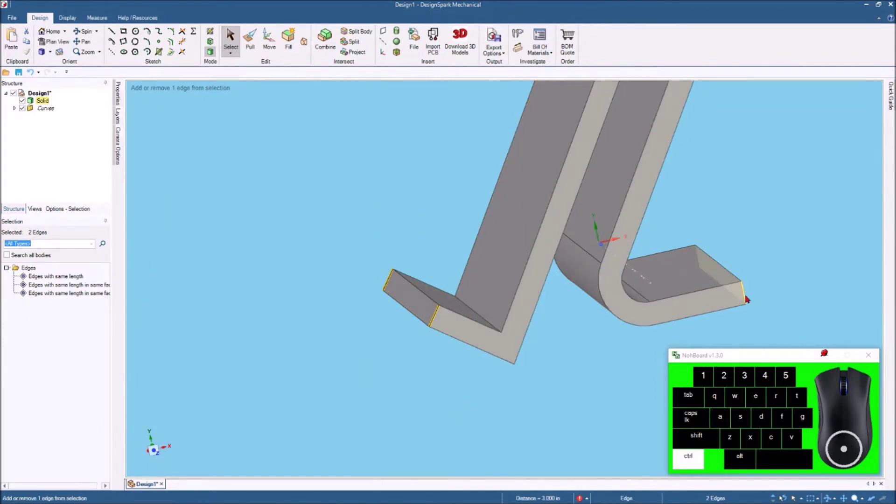
left_click(750, 298)
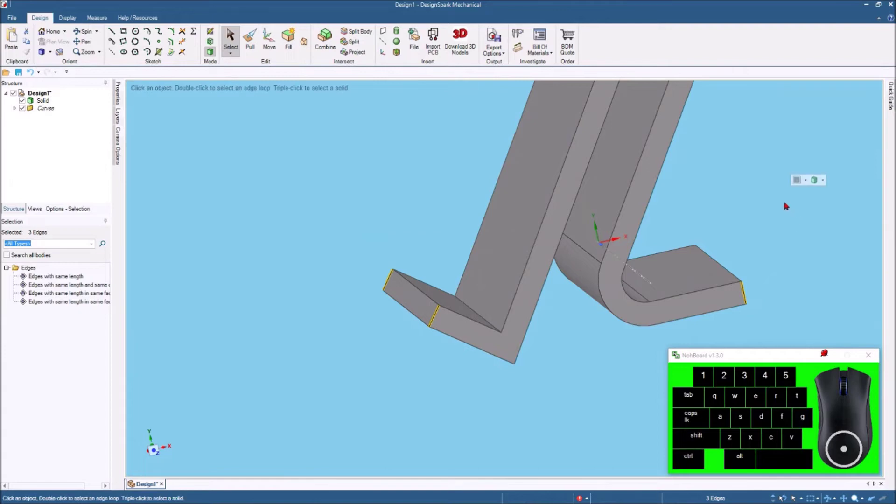
scroll("up", 3)
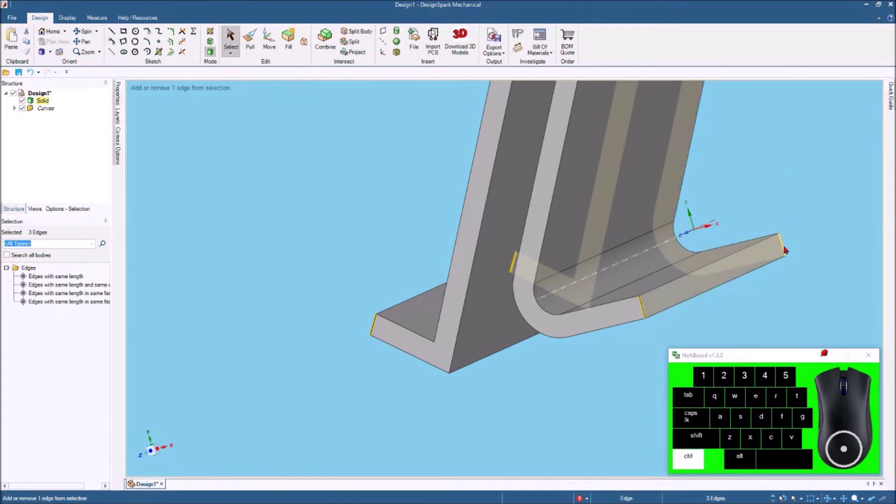
left_click(653, 228)
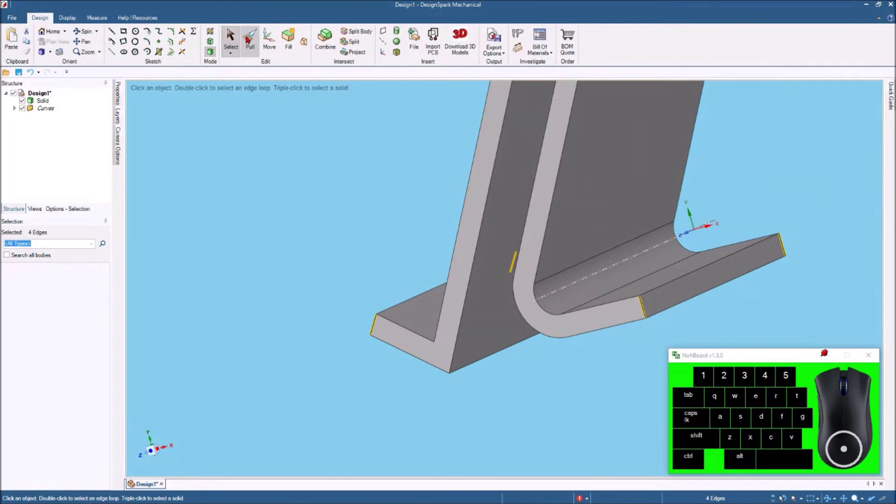
Step: Pull a fillet onto the four selected end corner edges
left_click(249, 38)
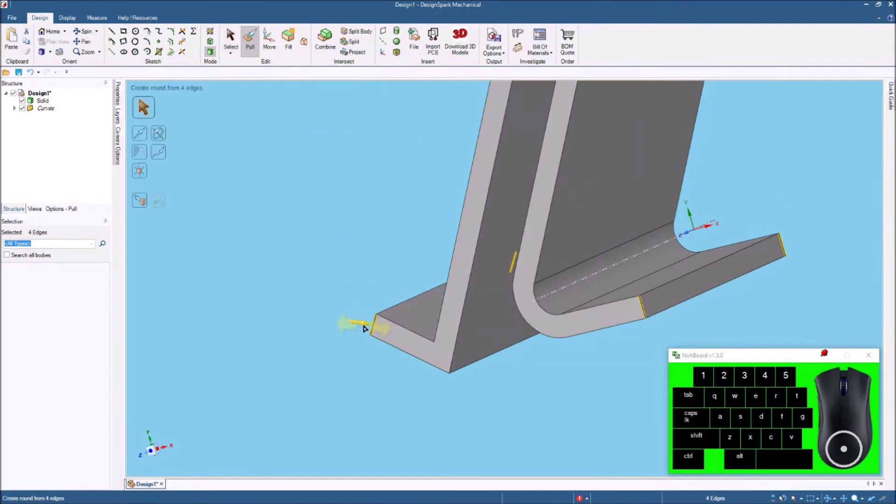
left_click_drag(366, 325, 411, 342)
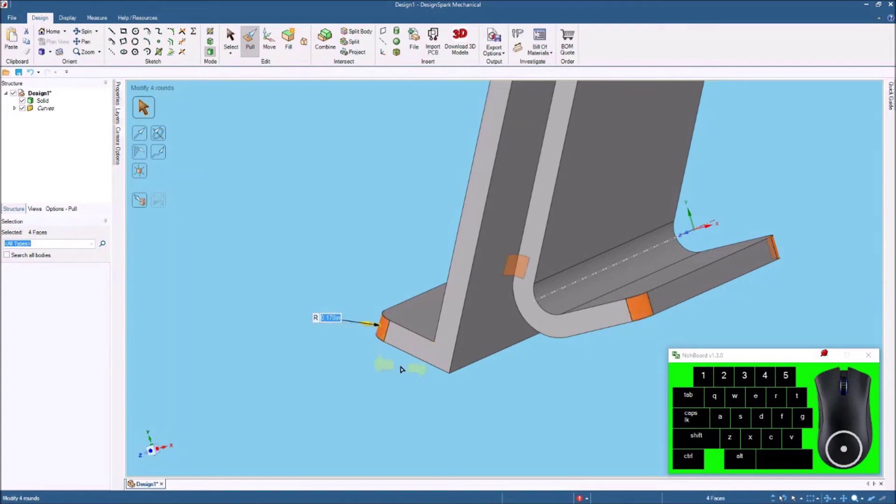
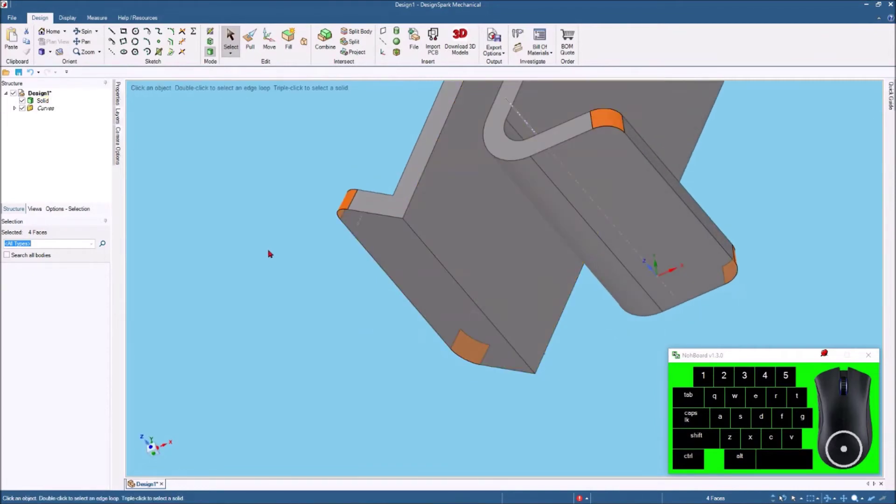
Step: Round the long edge of the foot's end face into a curve with Pull
left_click(234, 139)
left_click(451, 274)
left_click(252, 39)
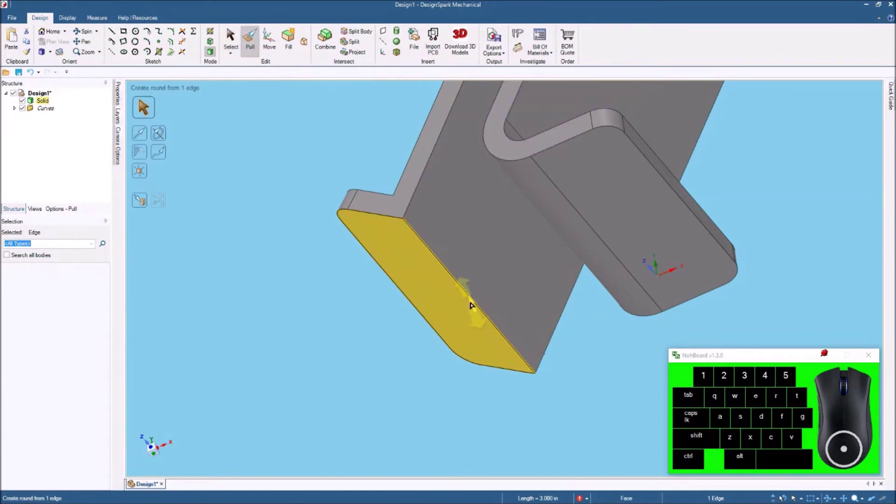
left_click_drag(473, 301, 442, 262)
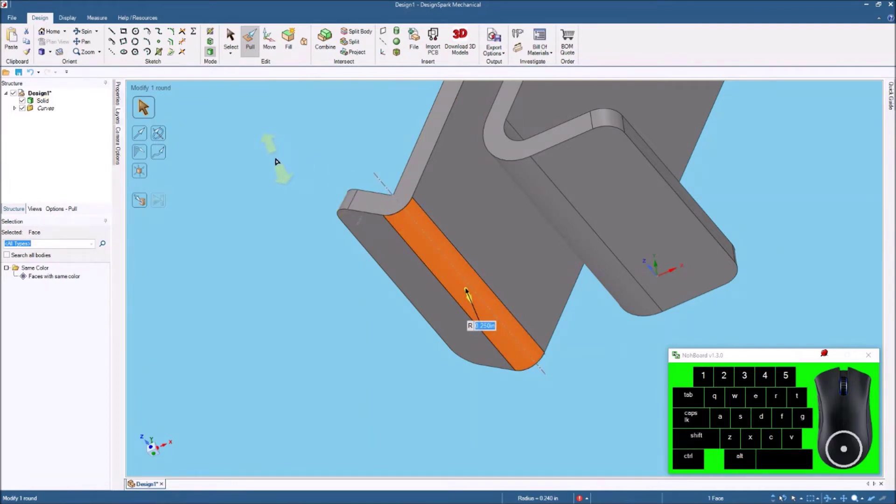
Step: Select the stand's side face and view its bent profile straight on
left_click(233, 35)
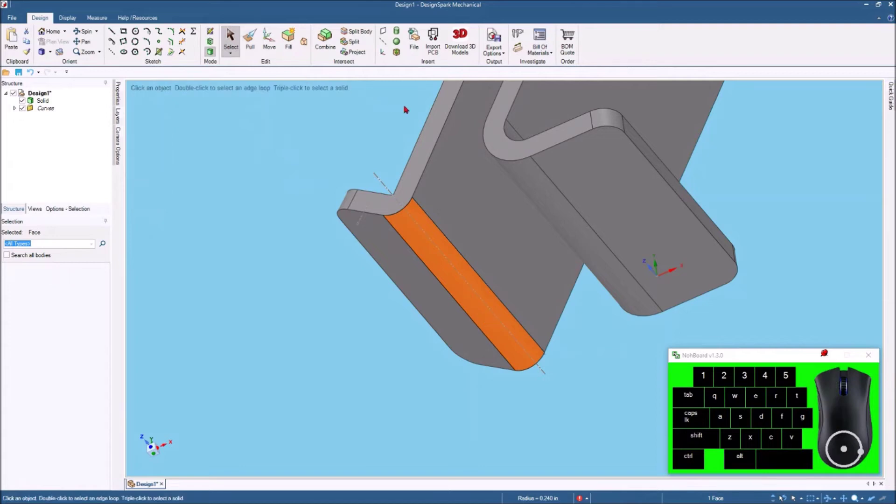
left_click(309, 131)
left_click(438, 128)
left_click(53, 44)
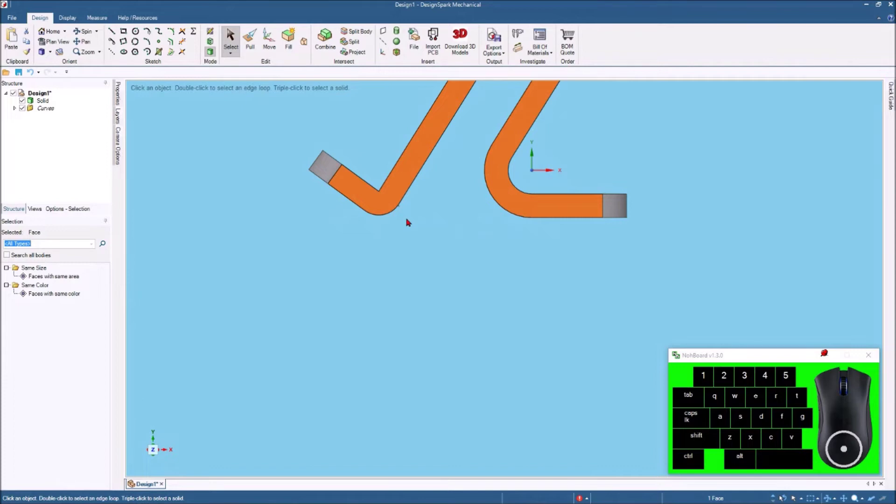
Step: Clear the selection, pick the flat base face and view it straight on with Plan View
scroll("down", 3)
scroll("up", 3)
scroll("down", 3)
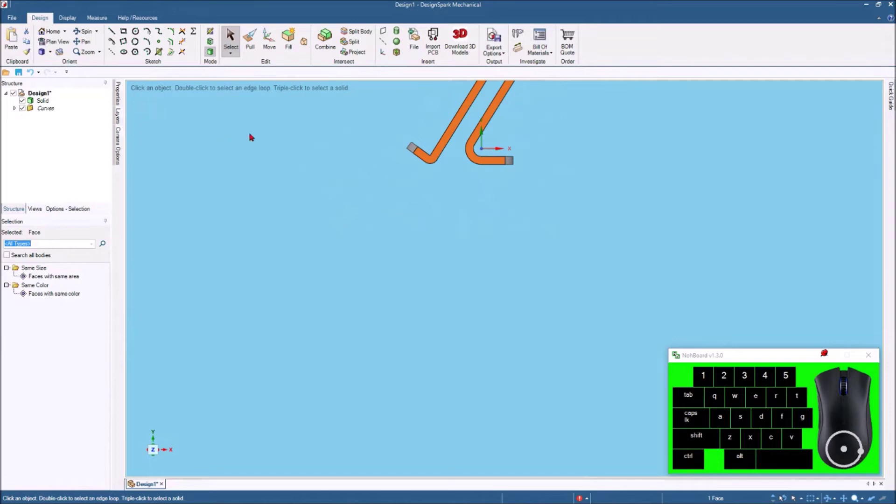
key("z")
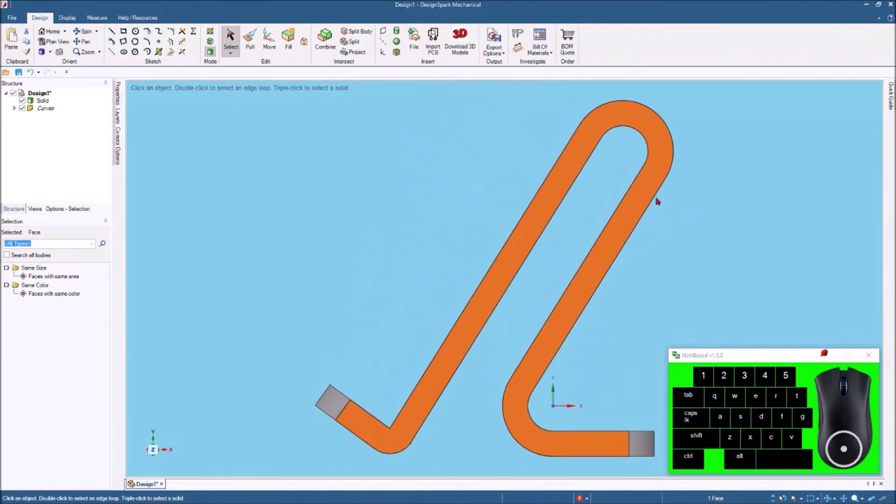
left_click(349, 210)
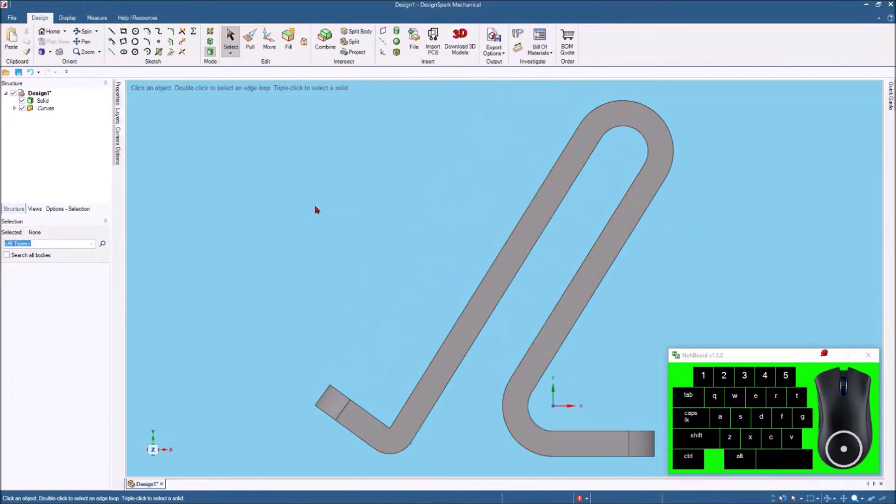
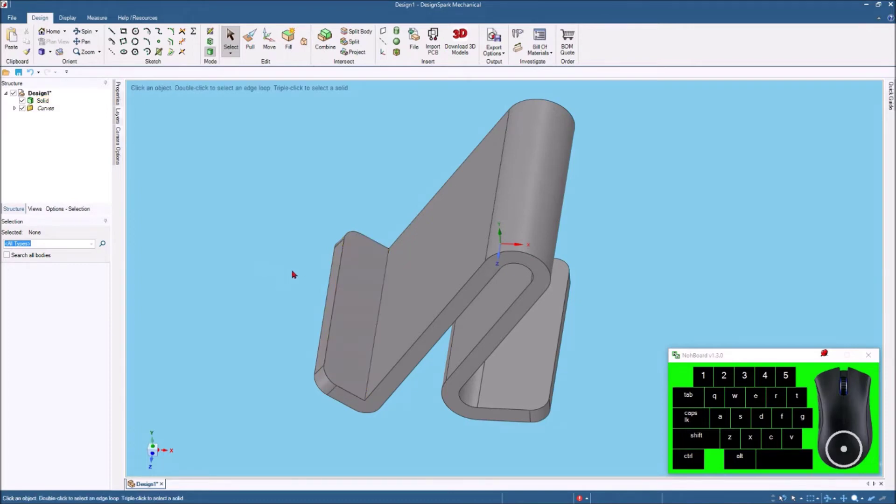
left_click(357, 267)
left_click(58, 43)
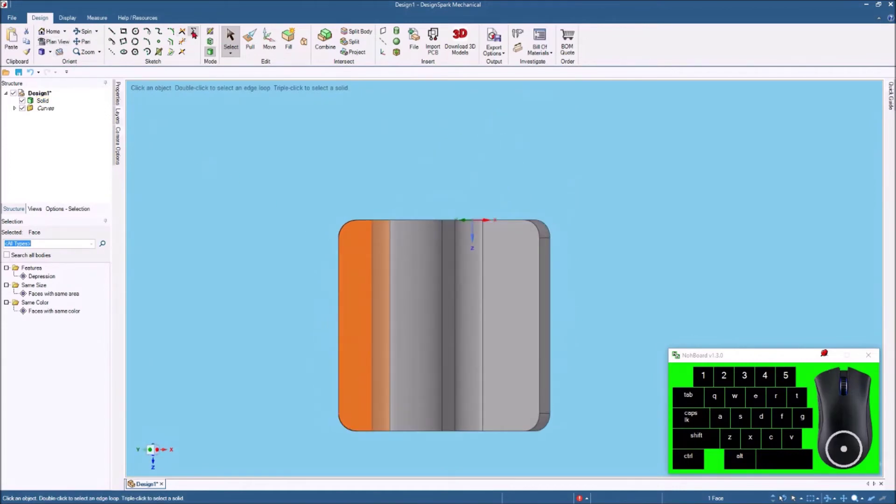
Step: Draw a 0.125 in × 2.000 in rectangle along the base face's left edge
left_click(217, 33)
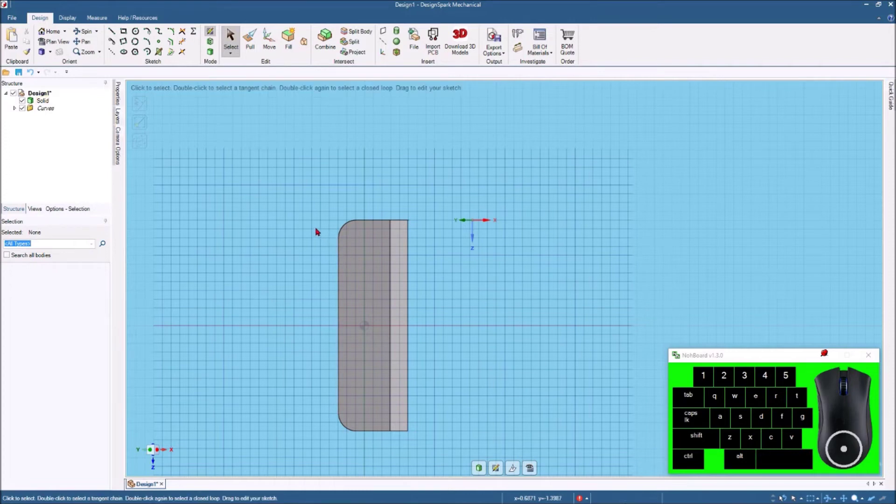
scroll("up", 3)
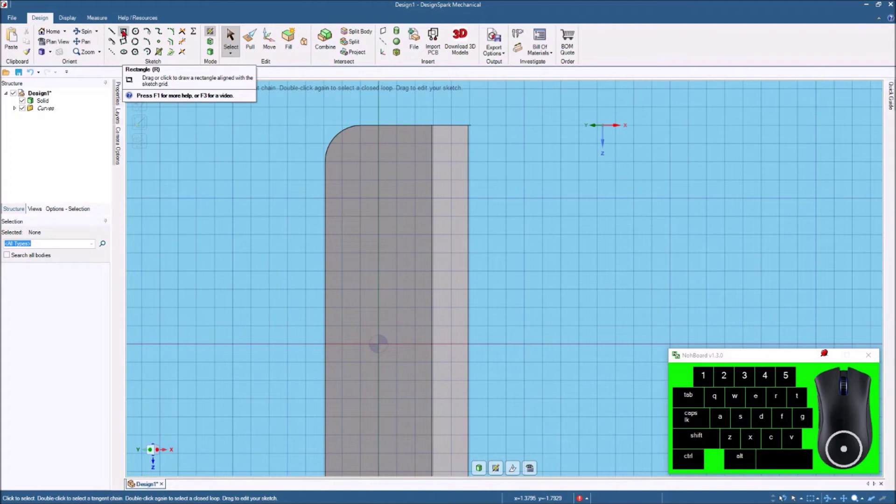
left_click(126, 32)
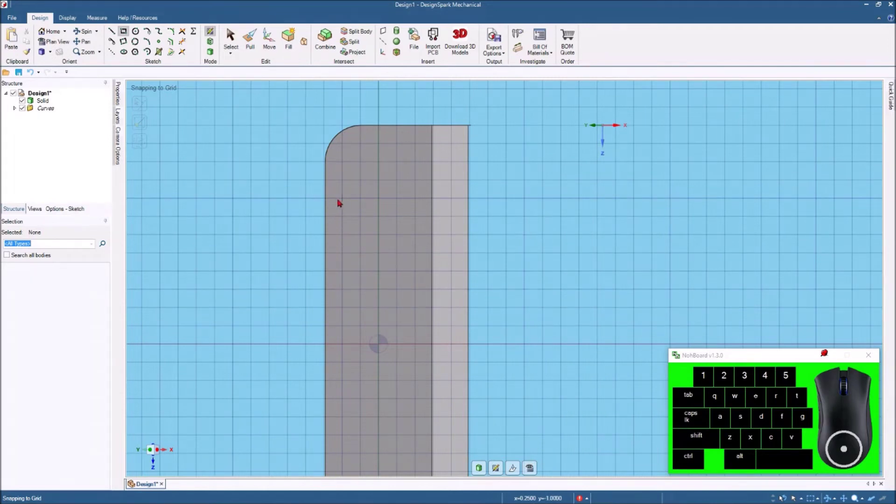
left_click_drag(339, 201, 358, 487)
scroll("down", 3)
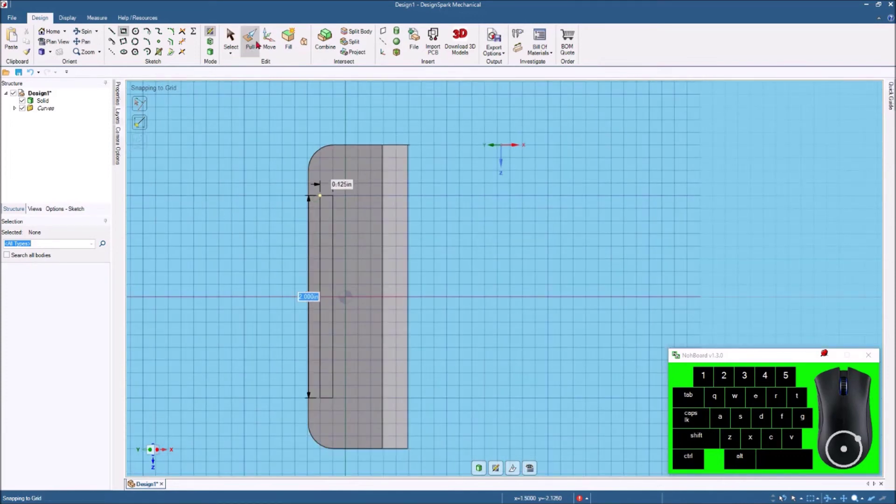
Step: Move the whole rectangle 0.050 in toward the base's edge
left_click(270, 38)
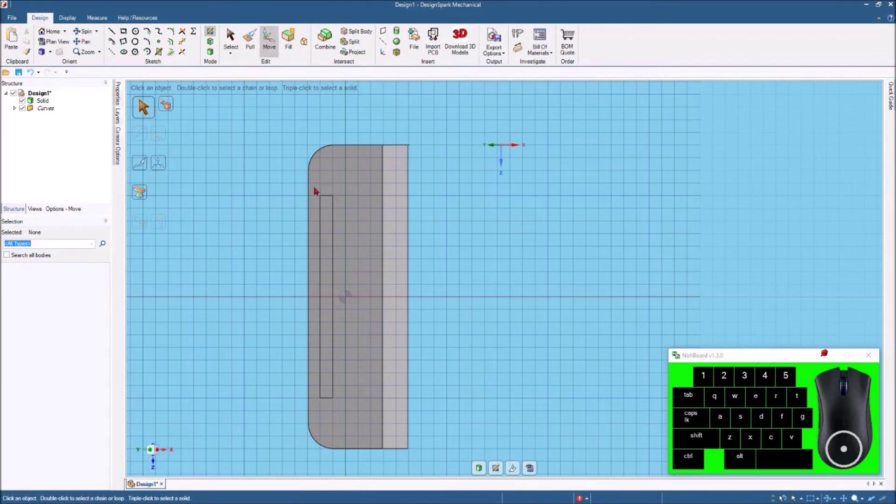
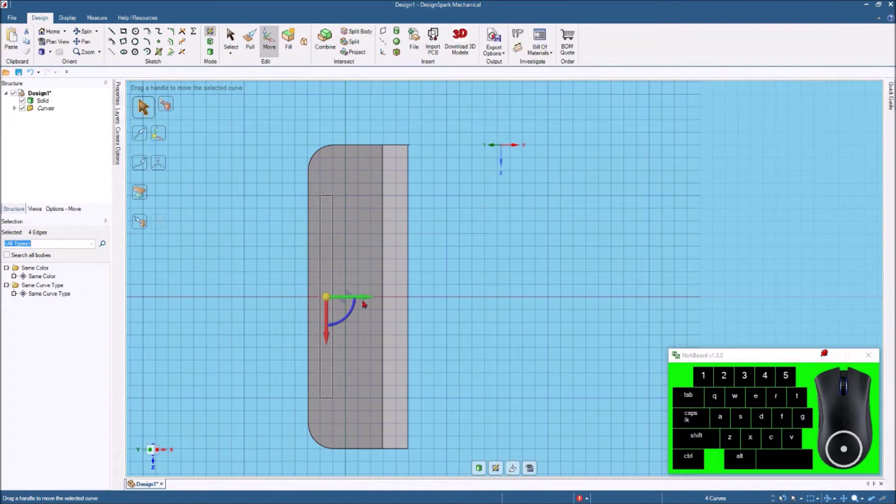
left_click(367, 294)
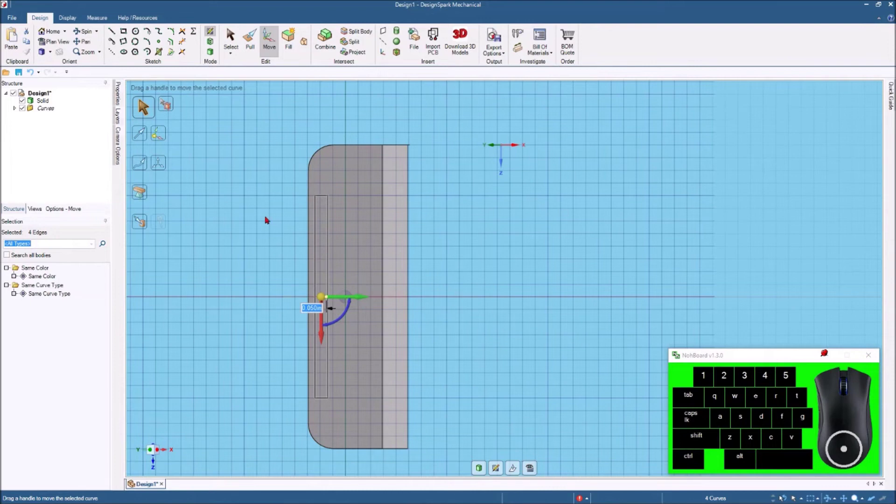
left_click(233, 29)
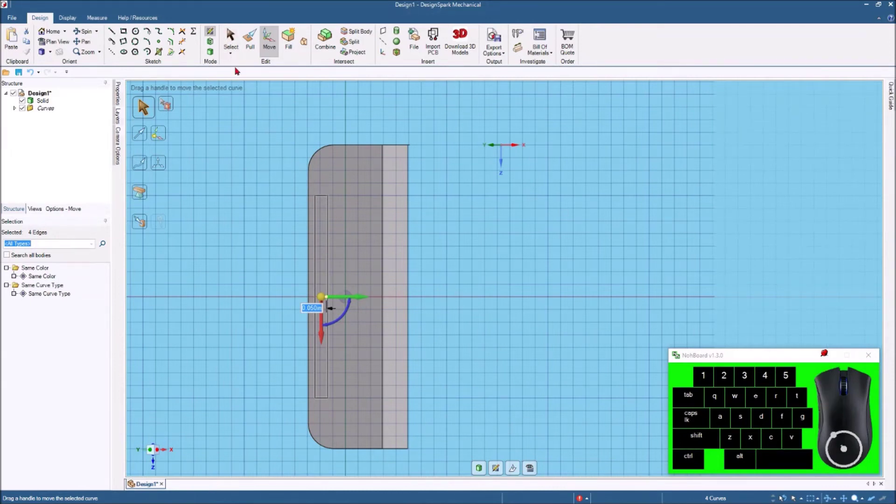
Step: Deselect the rectangle and finish the sketch so it becomes a face in 3D
left_click(236, 35)
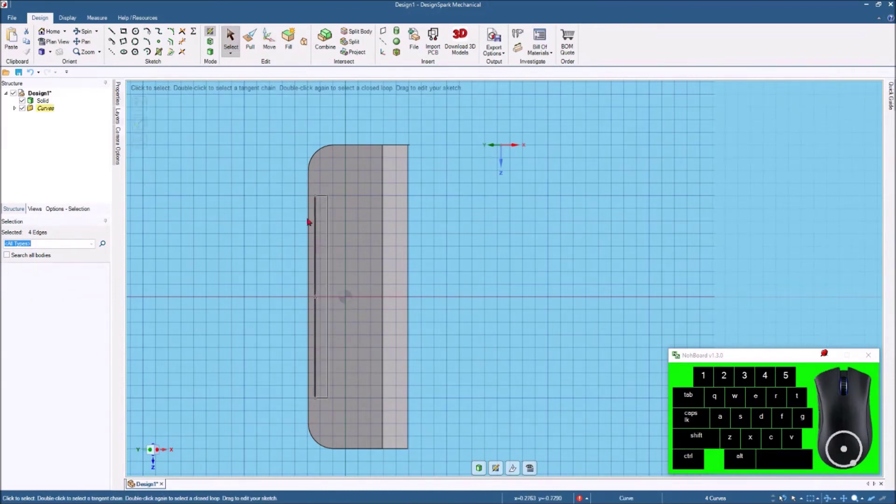
left_click(274, 206)
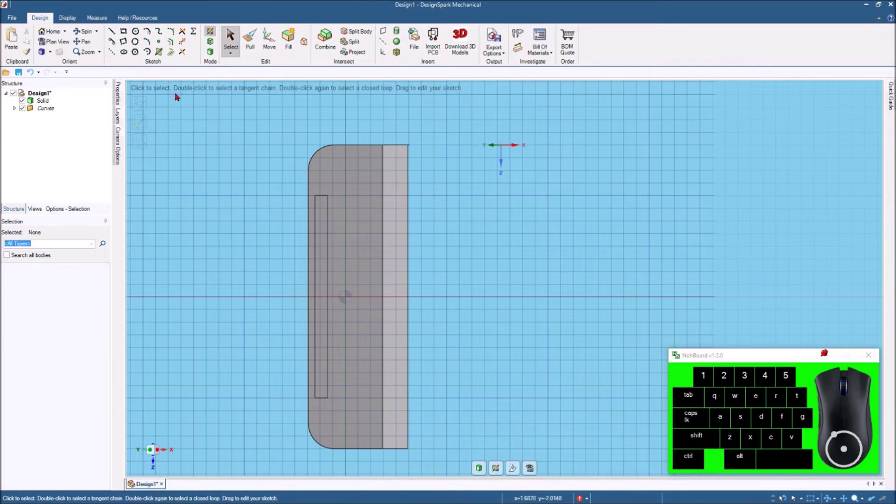
left_click(213, 56)
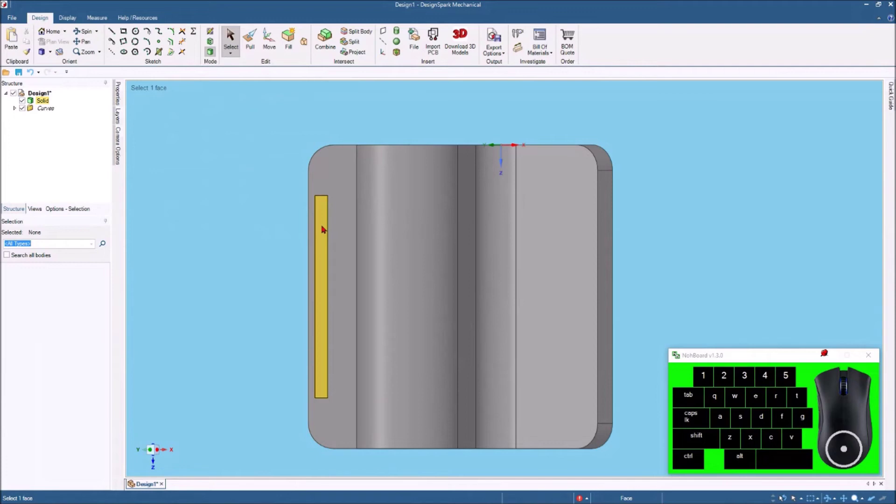
Step: Pull the rectangle face up 0.100 in into a raised strip on the base
left_click(326, 228)
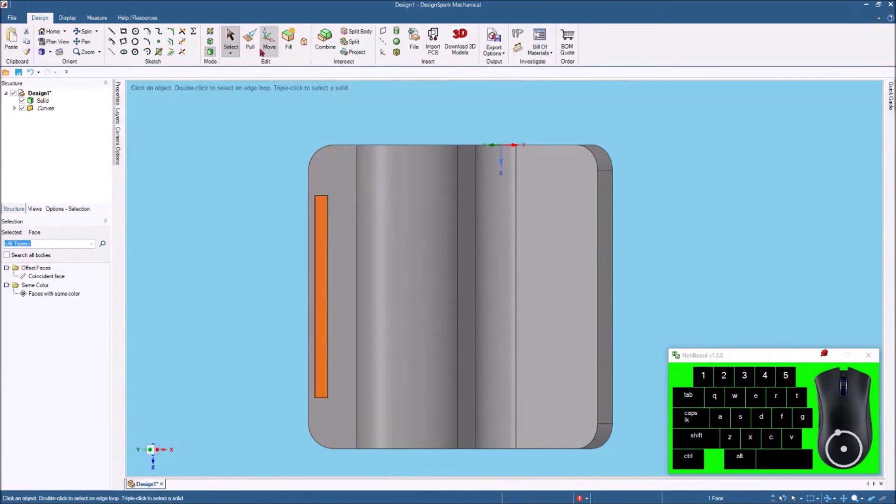
left_click(253, 38)
left_click_drag(466, 82, 492, 155)
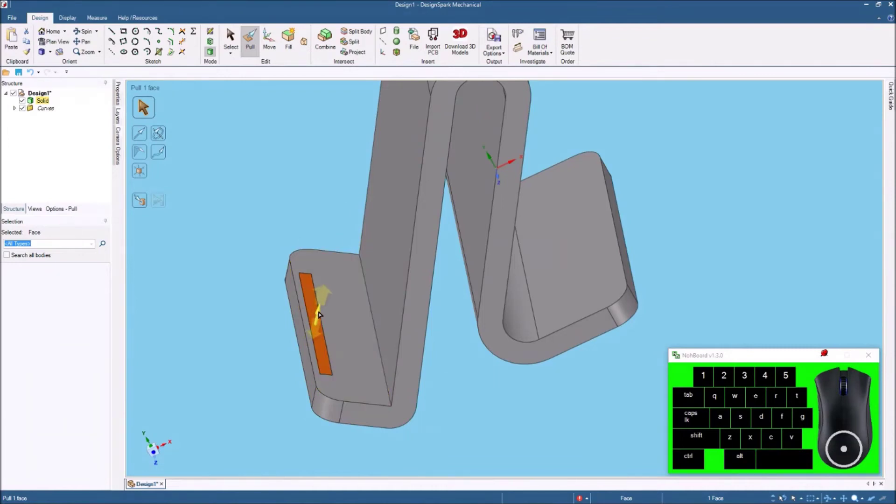
left_click_drag(321, 309, 492, 155)
key("space")
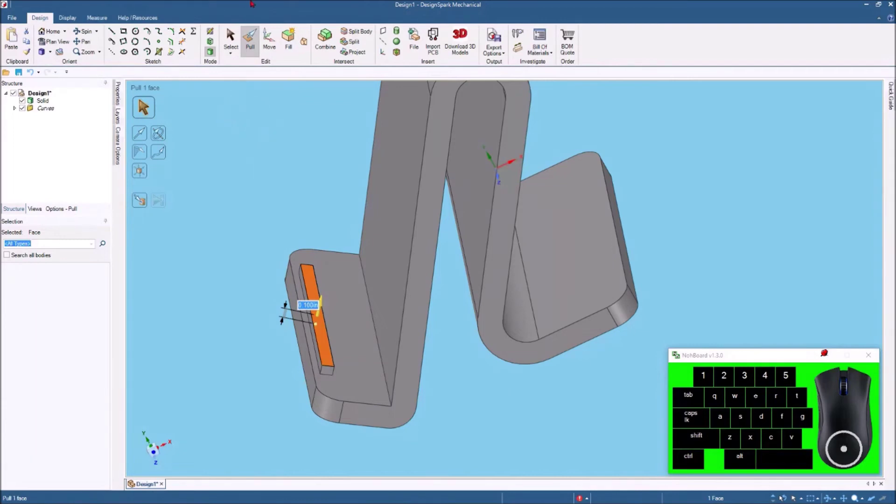
left_click(491, 155)
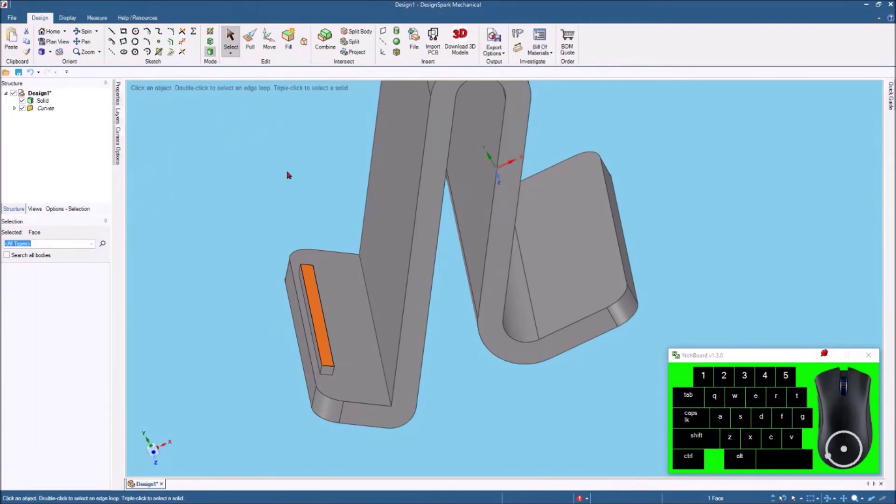
left_click(491, 155)
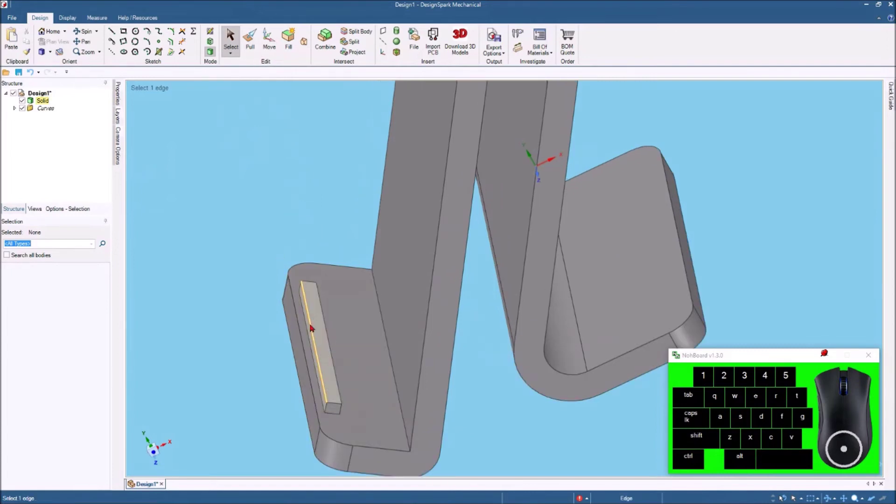
Step: Fully round both long top edges of the strip (R 0.062 in) into a half-round rib
left_click(531, 153)
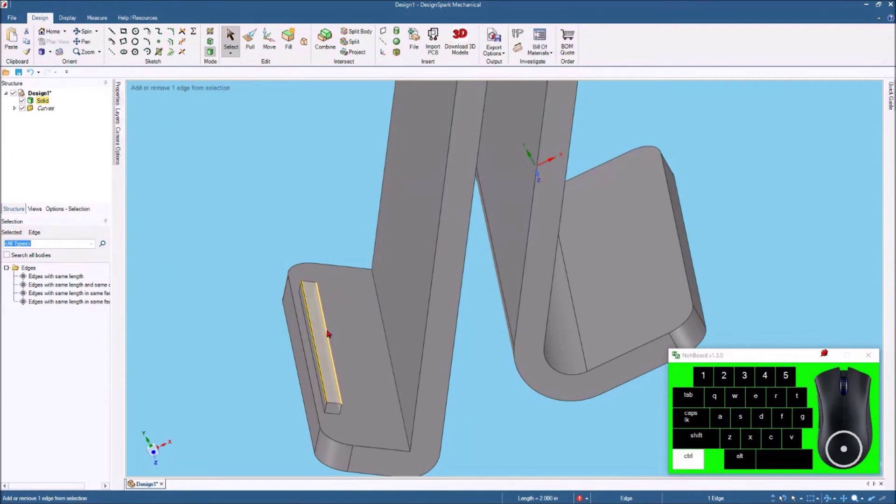
left_click(532, 152)
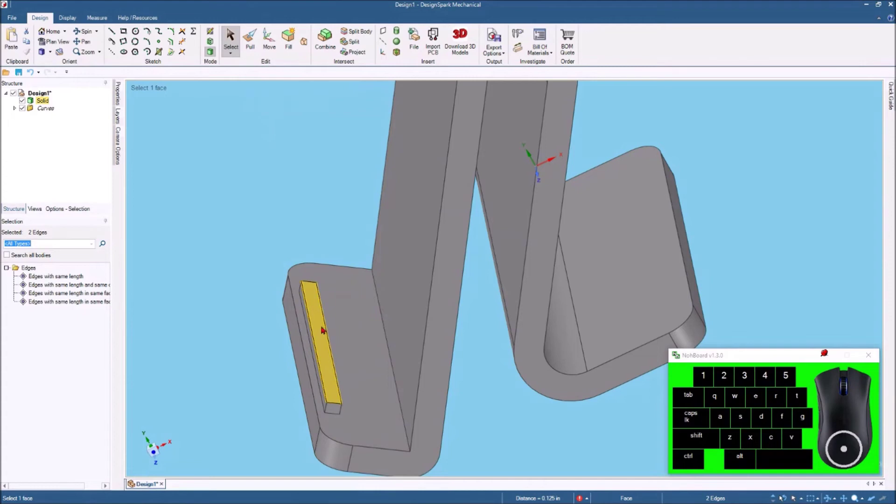
left_click(249, 42)
left_click_drag(313, 339, 531, 152)
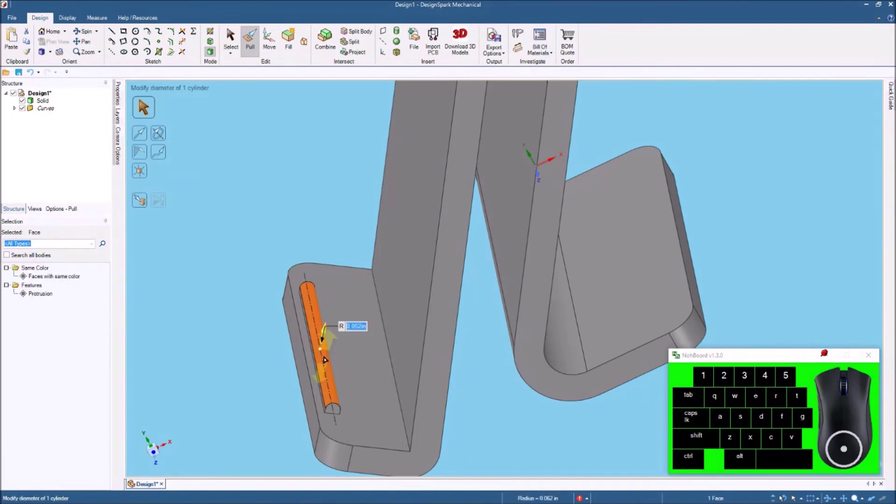
left_click(532, 152)
left_click(231, 140)
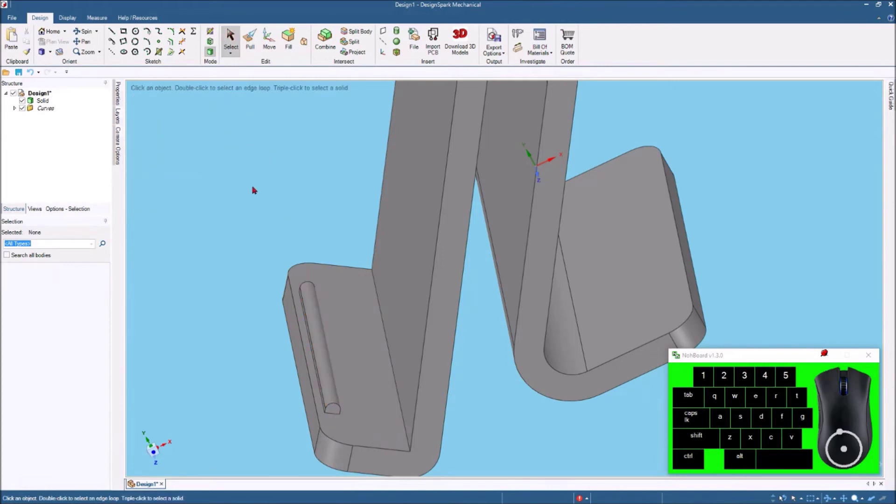
Step: Select the rib's two curved end edges and pull a round of about 0.060 in onto them
left_click_drag(531, 152, 329, 286)
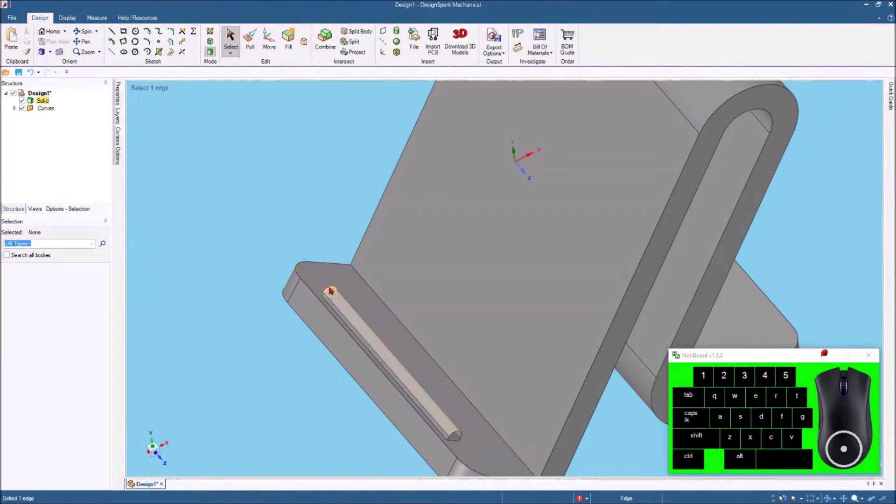
left_click(333, 290)
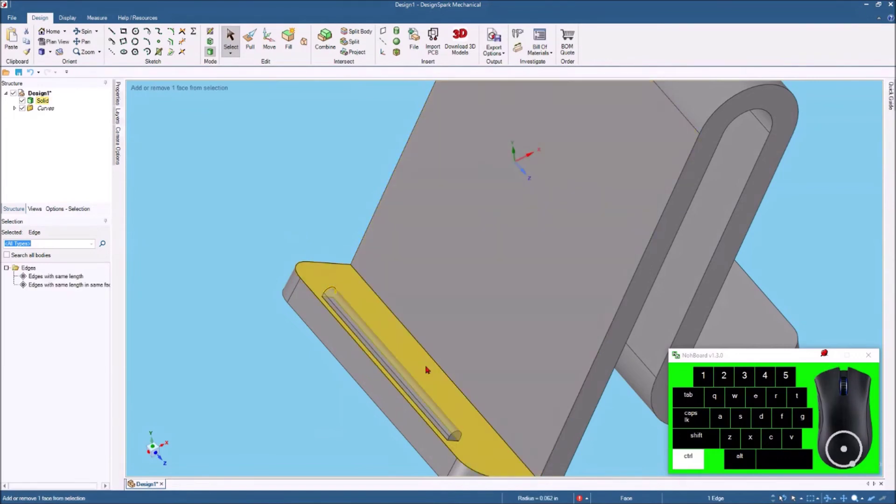
left_click(460, 434)
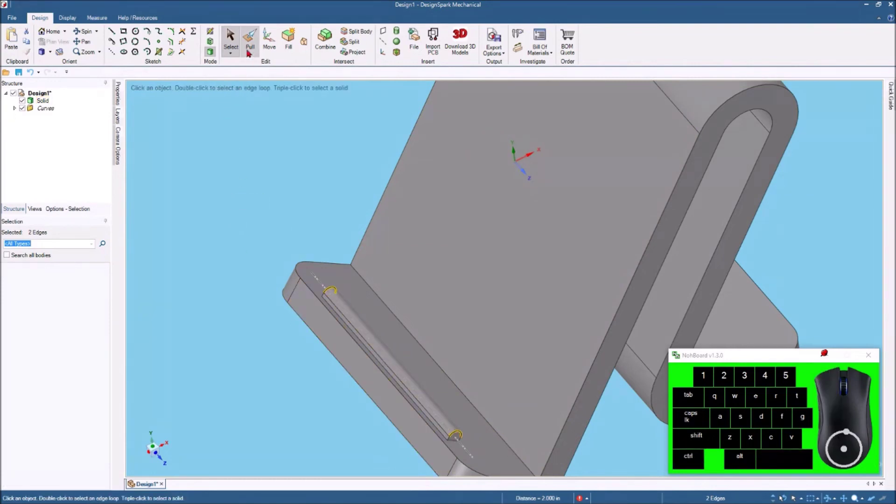
left_click(252, 37)
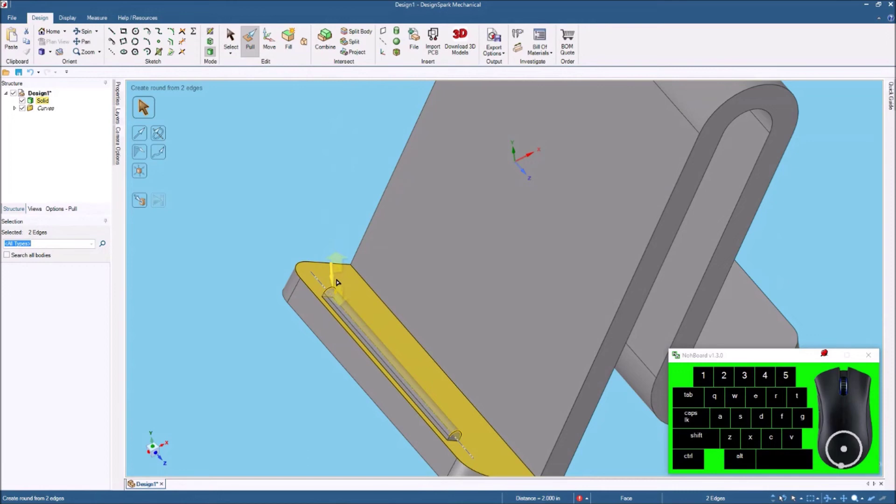
left_click_drag(334, 280, 337, 300)
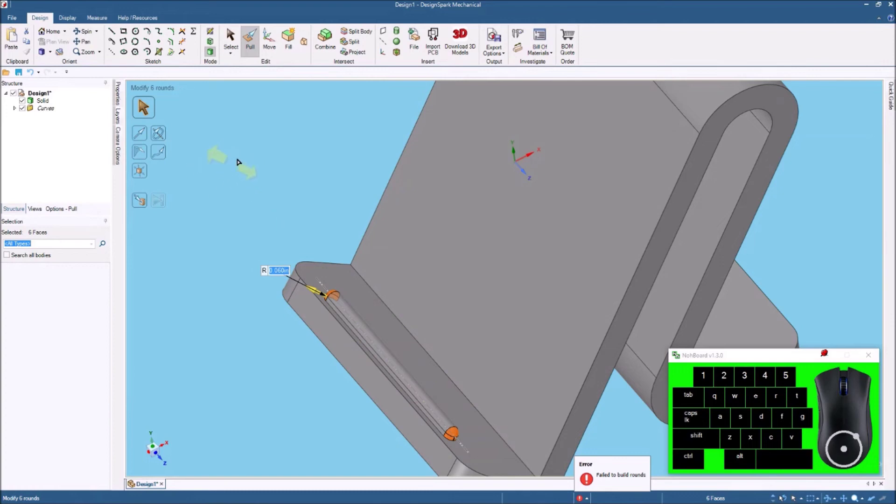
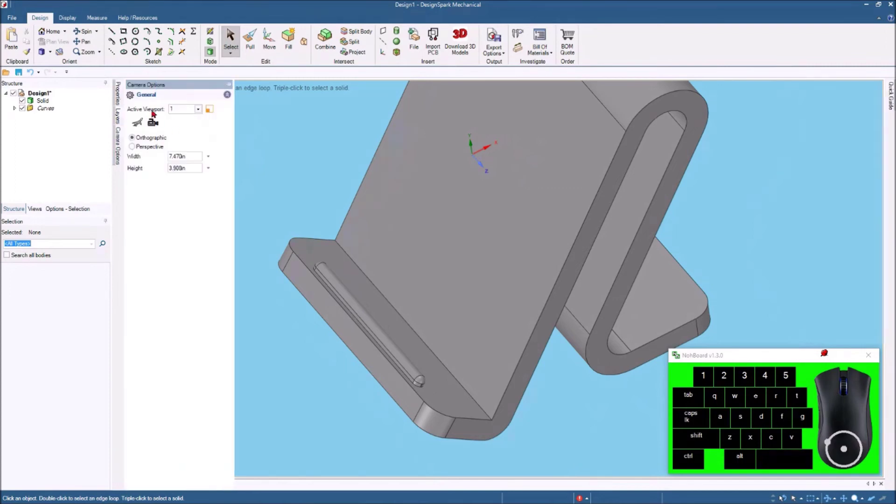
Step: With Pull active, select the stand's slanted back face and view it straight on
scroll("up", 3)
scroll("up", 3)
scroll("up", 3)
scroll("up", 3)
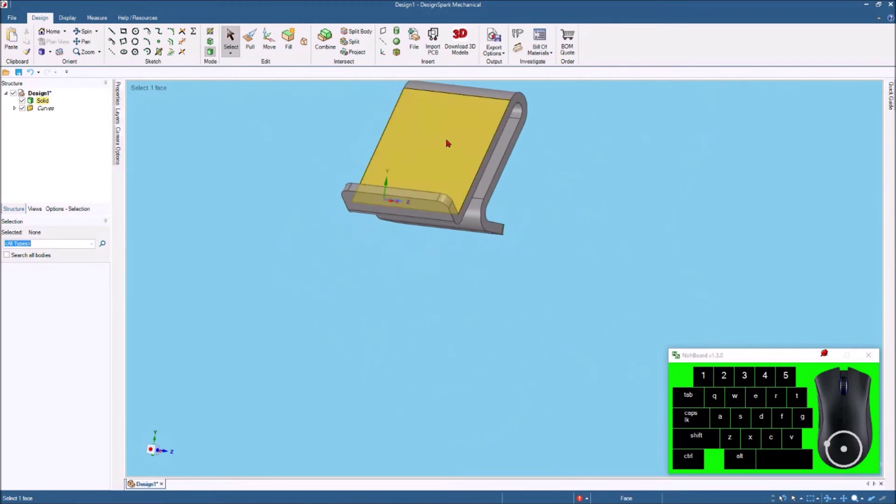
key("z")
left_click_drag(403, 14, 183, 229)
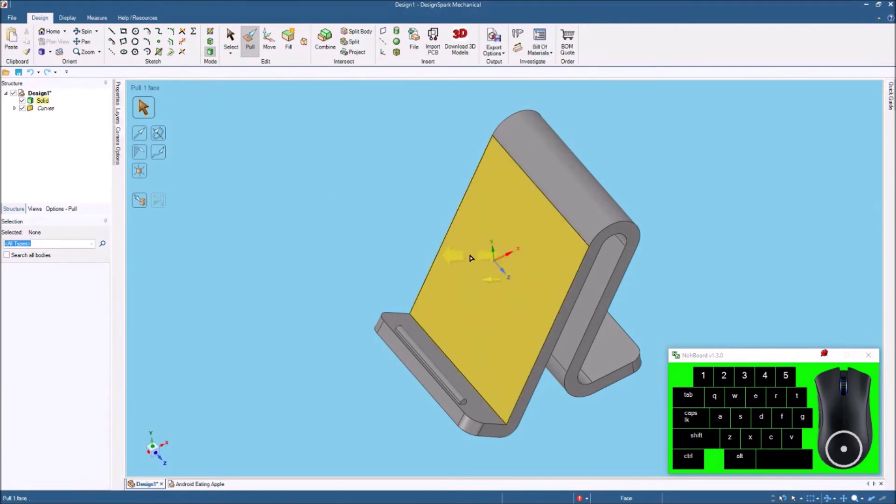
left_click(469, 257)
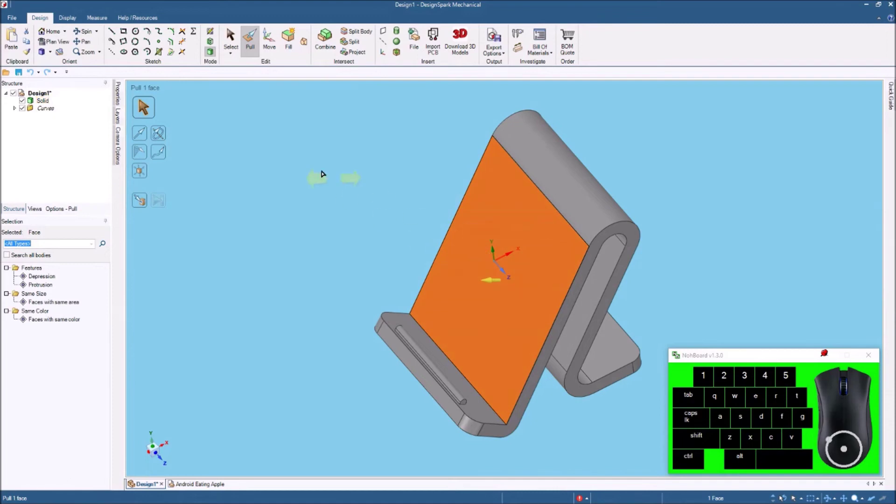
left_click(56, 44)
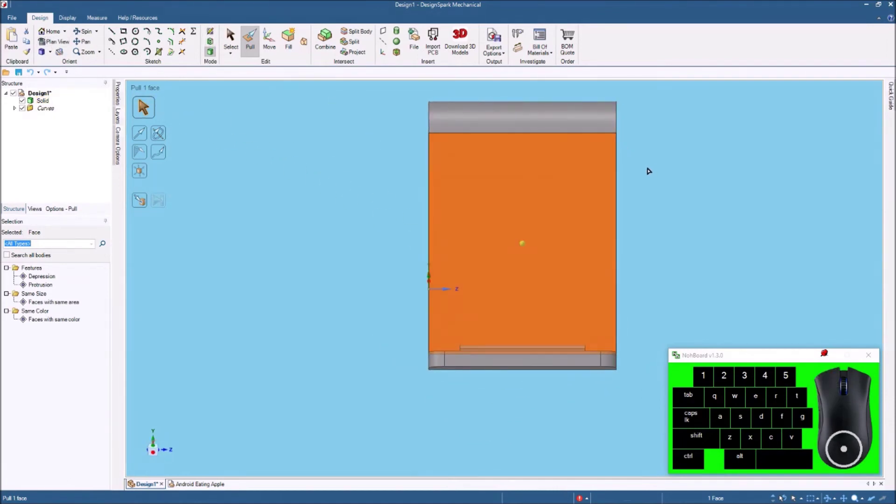
scroll("up", 3)
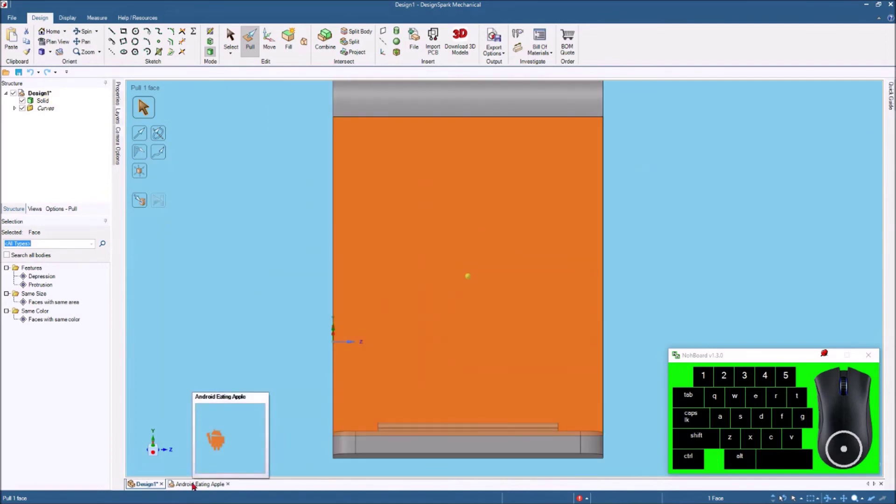
Step: Copy the Android Eating Apple logo surface from its own design tab
left_click(195, 485)
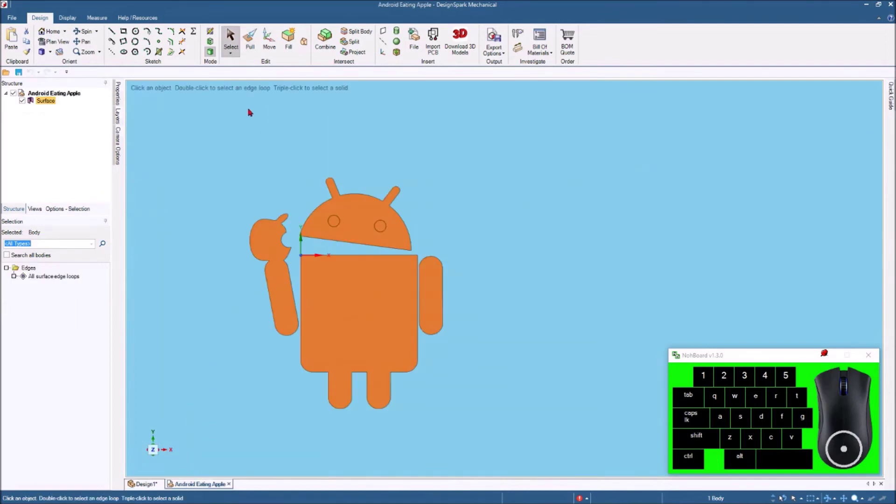
left_click(252, 111)
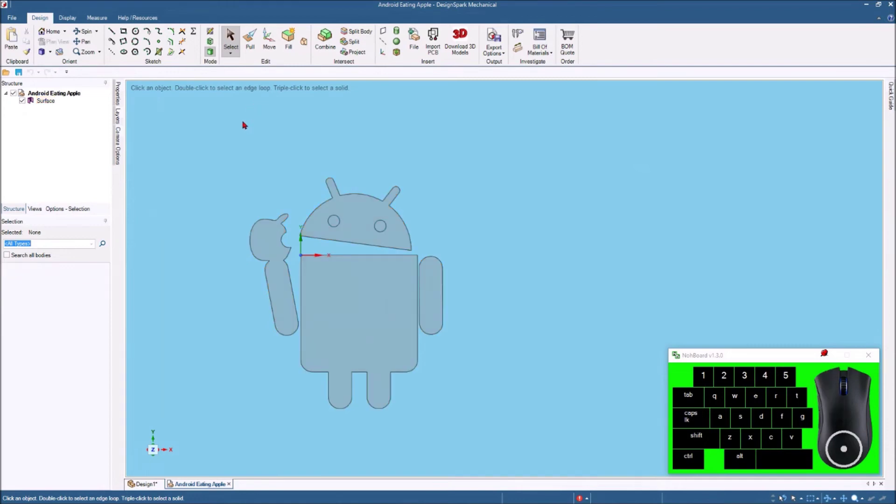
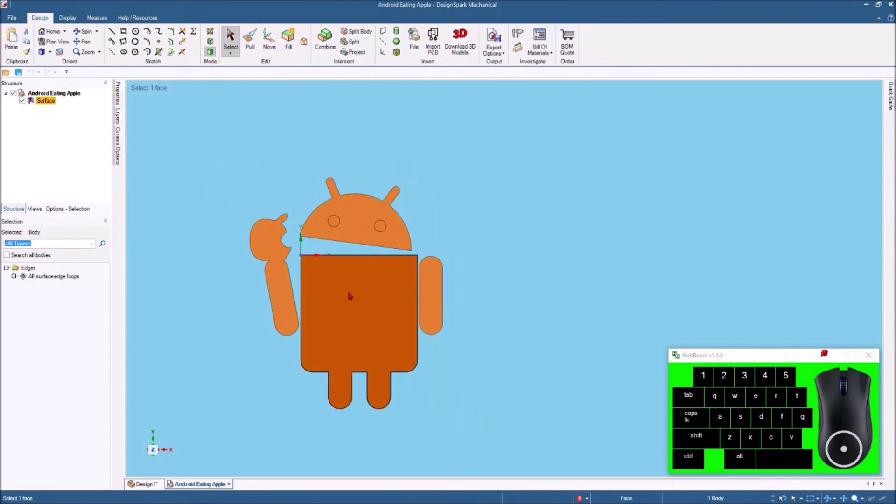
right_click(352, 294)
left_click(376, 239)
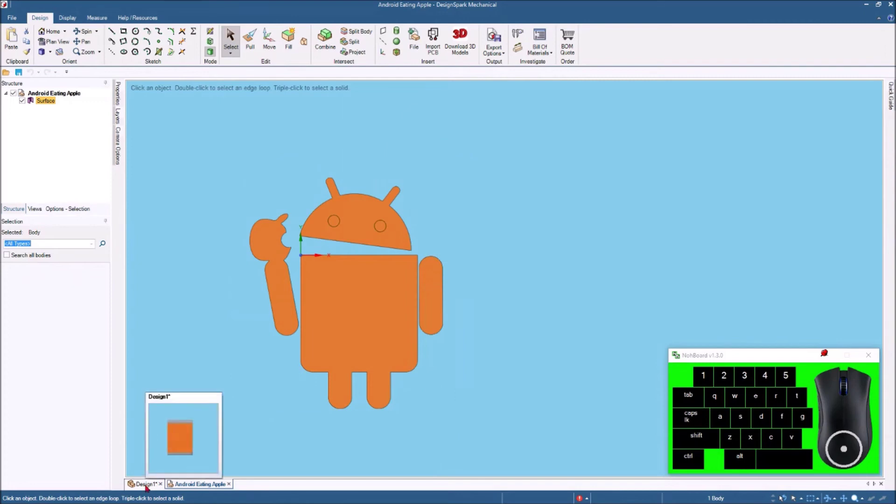
Step: Paste the copied logo onto the back face of the phone stand in Design1
left_click(148, 488)
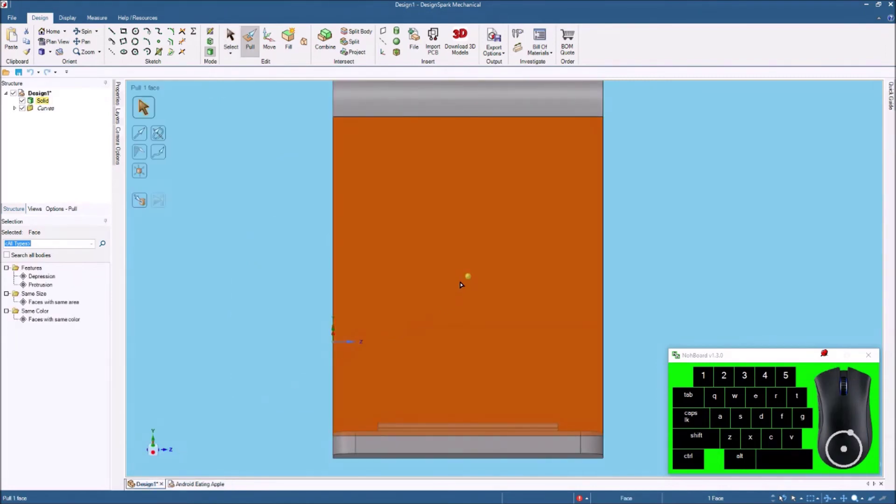
right_click(452, 261)
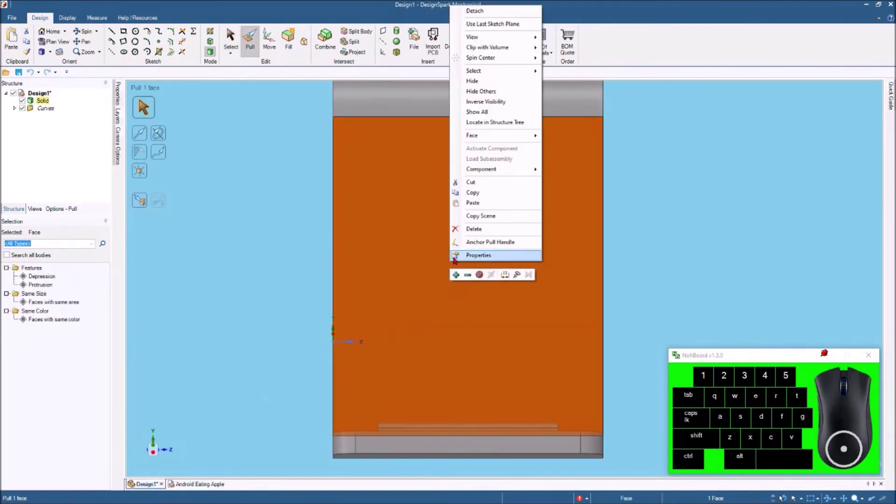
left_click(477, 204)
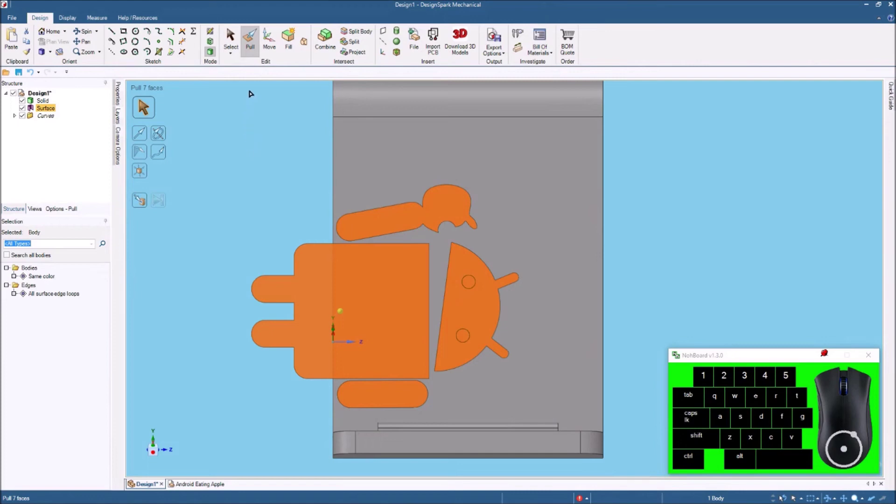
Step: Rotate the logo 90° upright, centre it within the back face, and select its faces
left_click(273, 40)
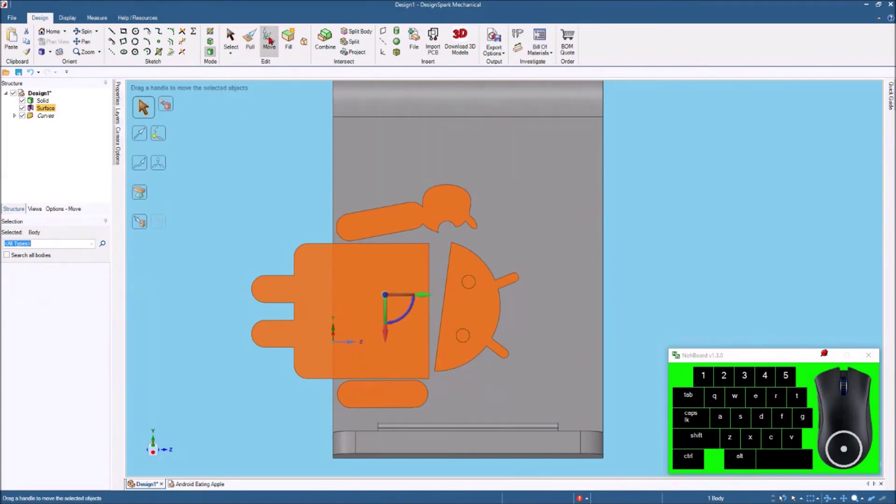
left_click_drag(388, 292, 412, 278)
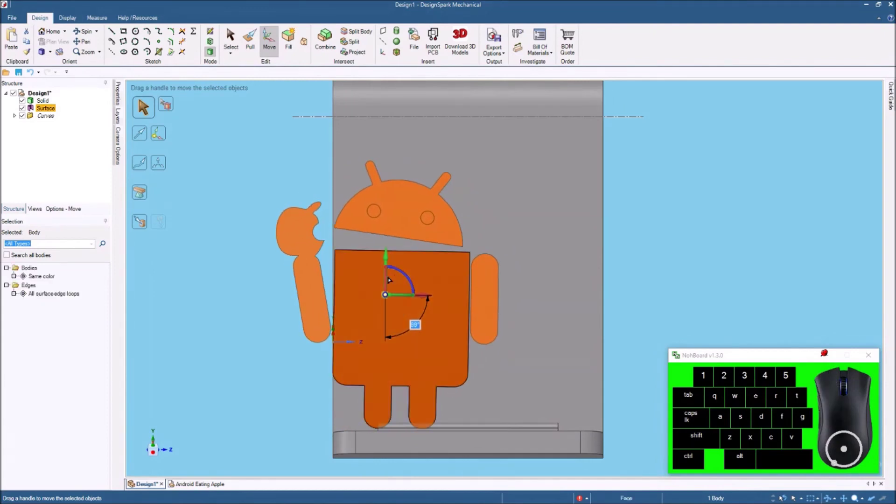
left_click_drag(414, 281, 467, 294)
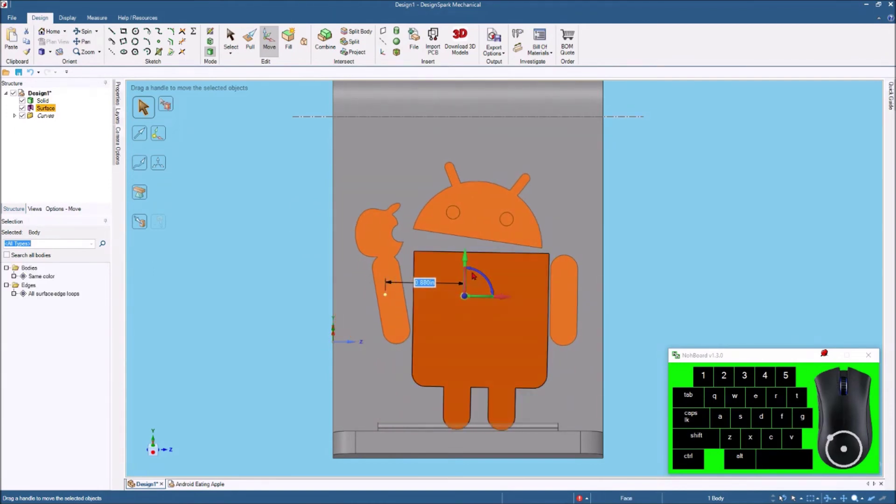
left_click_drag(467, 294, 468, 264)
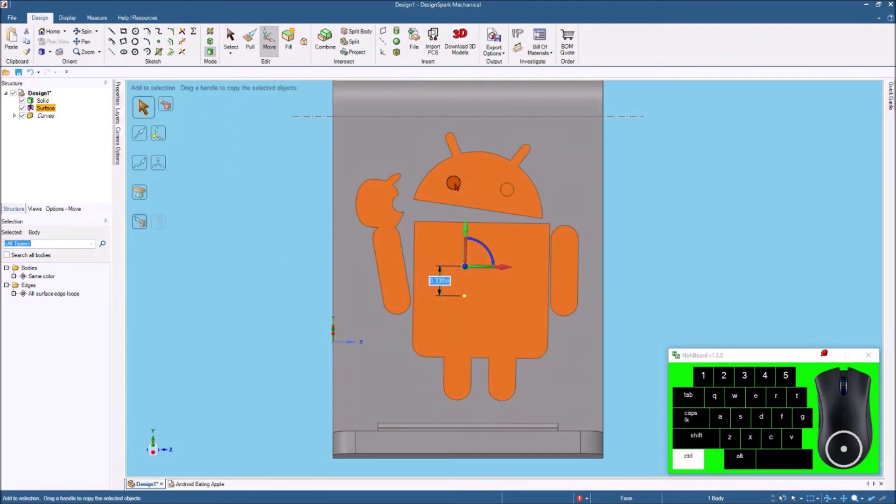
left_click(458, 185)
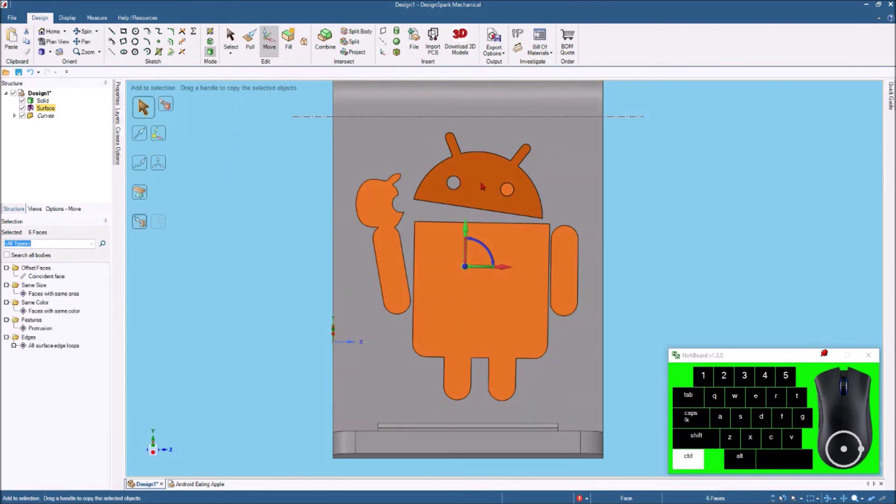
left_click(512, 192)
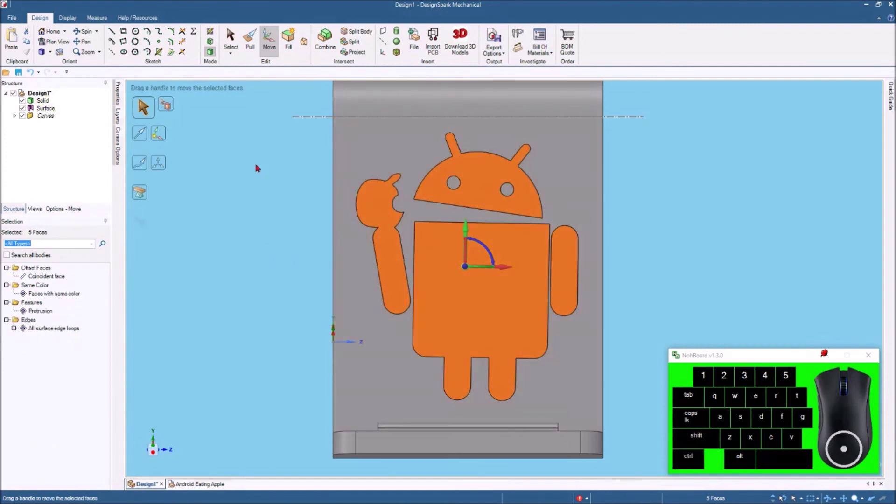
Step: Pull the logo faces inward so the Android logo is recessed into the back face
left_click(255, 40)
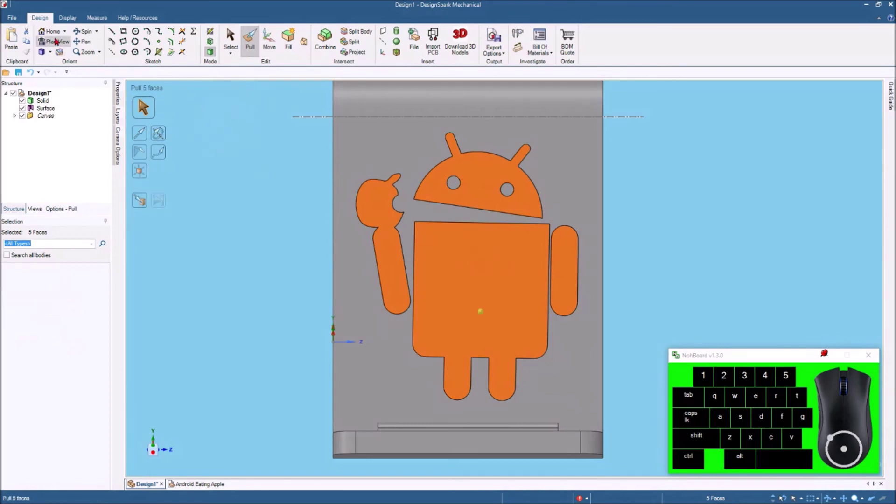
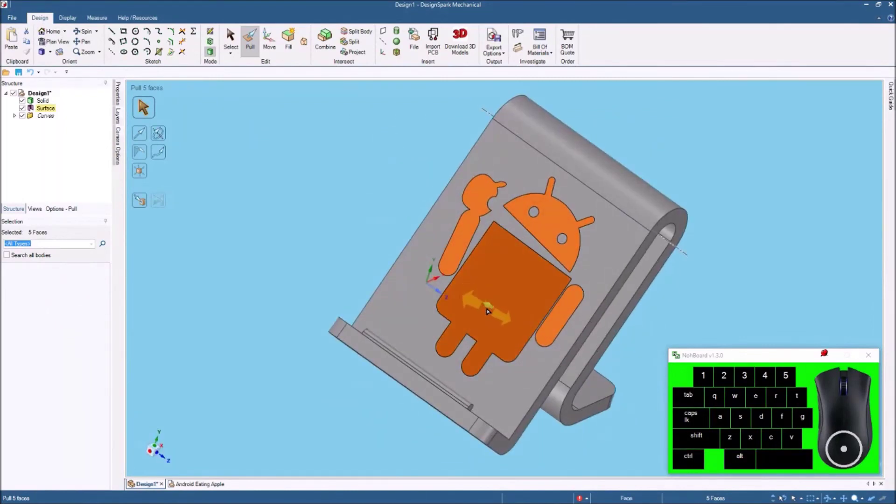
left_click_drag(490, 307, 505, 311)
key("space")
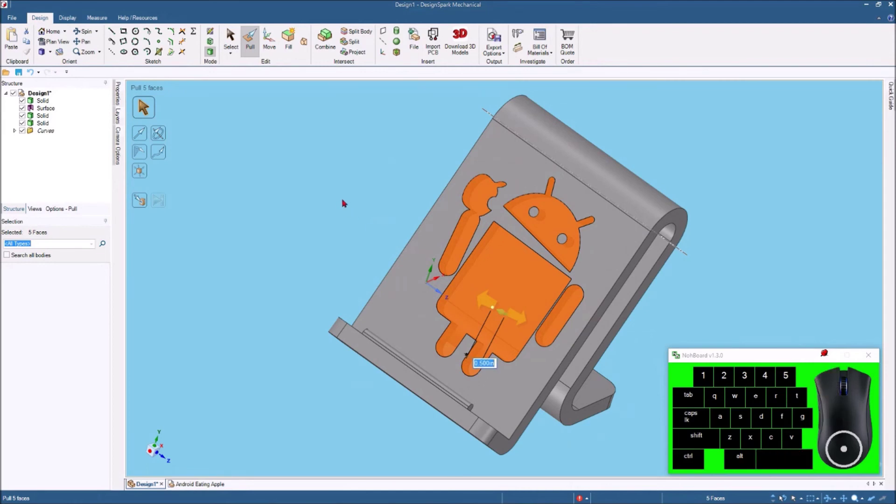
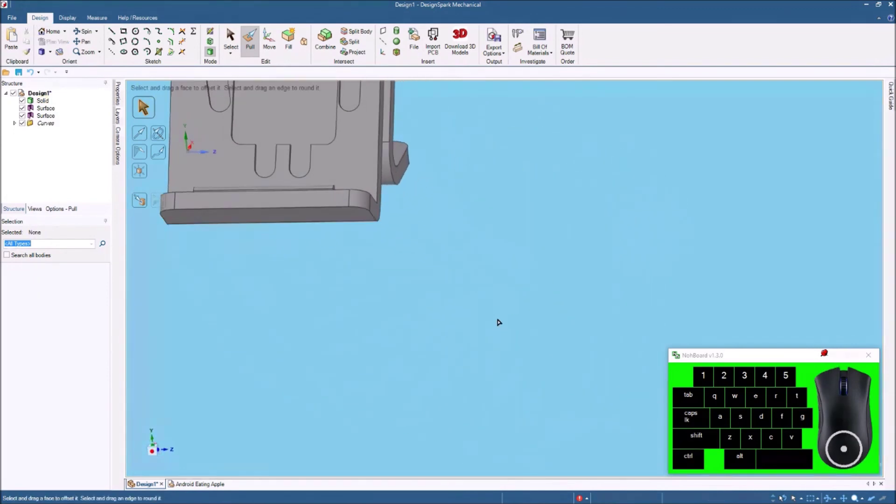
key("z")
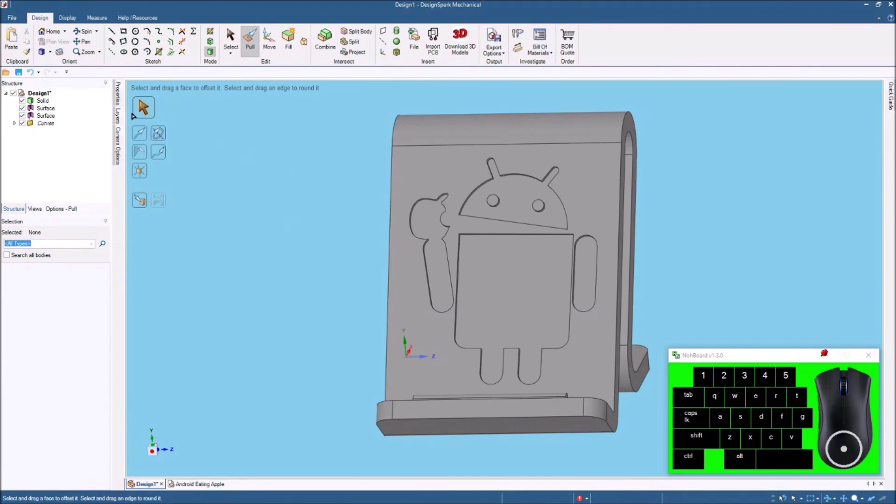
Step: Save the design under the file name Phone Stand
left_click(20, 74)
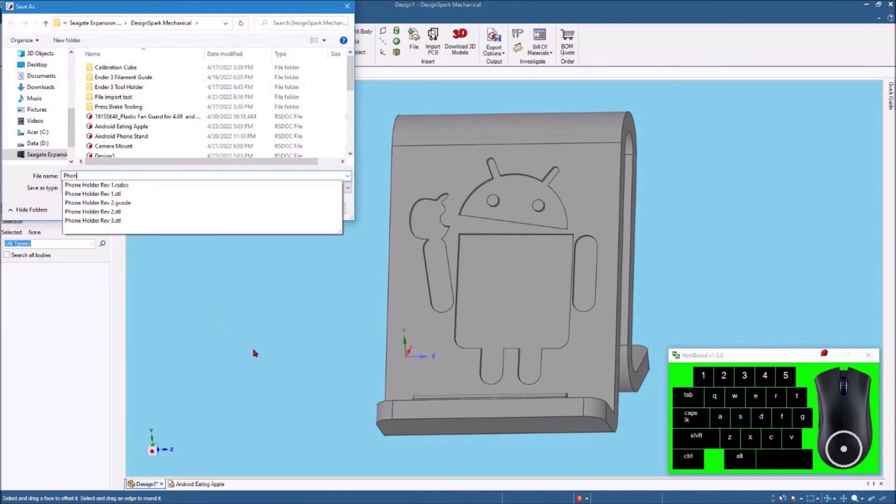
key("e")
key("space")
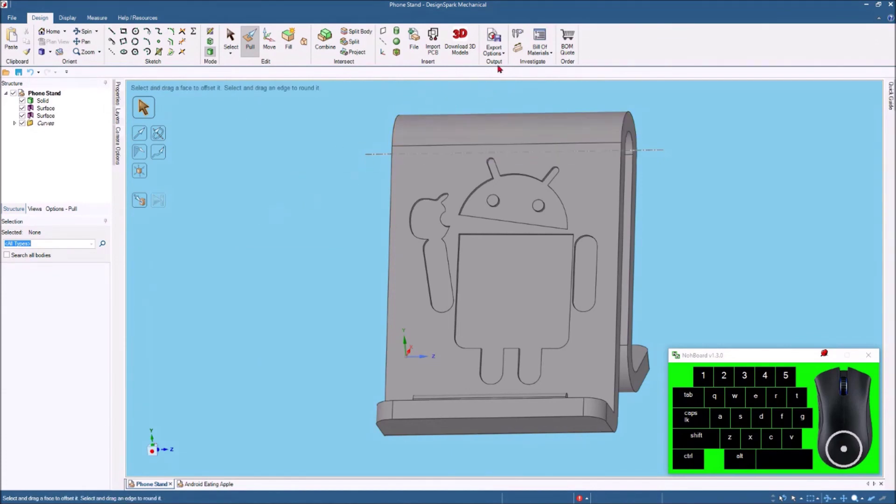
Step: Export the model as a 3D Print STL file named Phone Stand
left_click(505, 53)
left_click(506, 56)
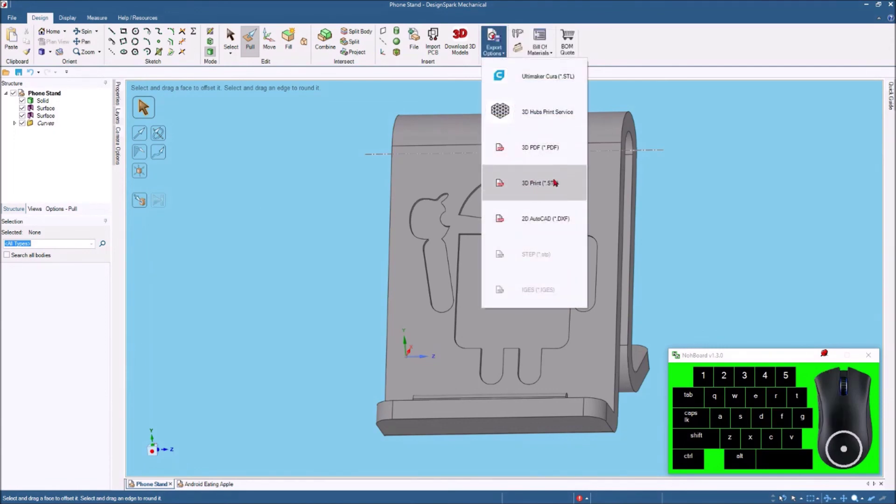
left_click(557, 179)
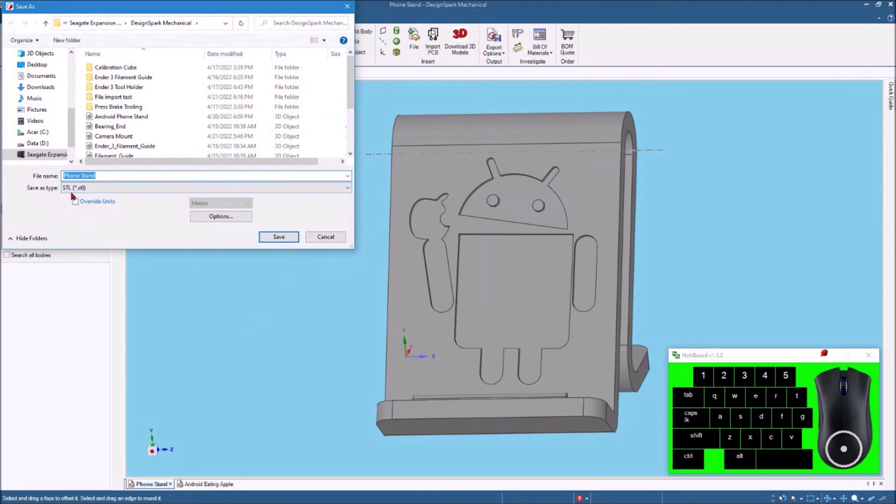
left_click(276, 239)
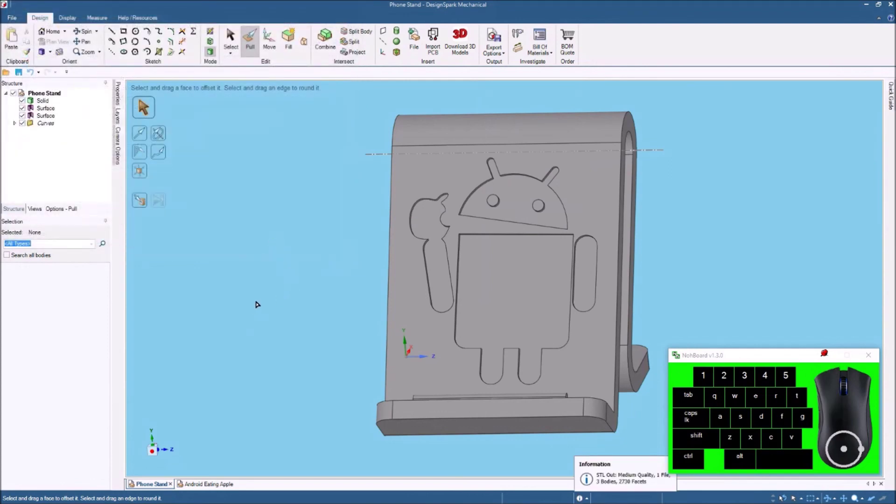